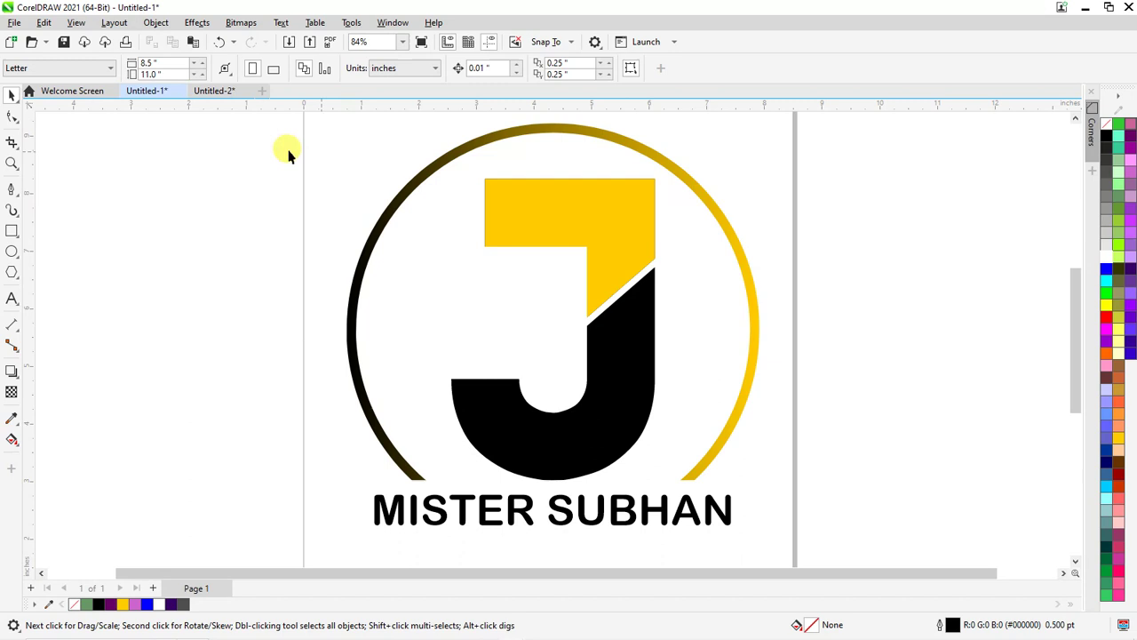
Scale the small Arial K in Untitled-2 up into a large black K
left_click(214, 98)
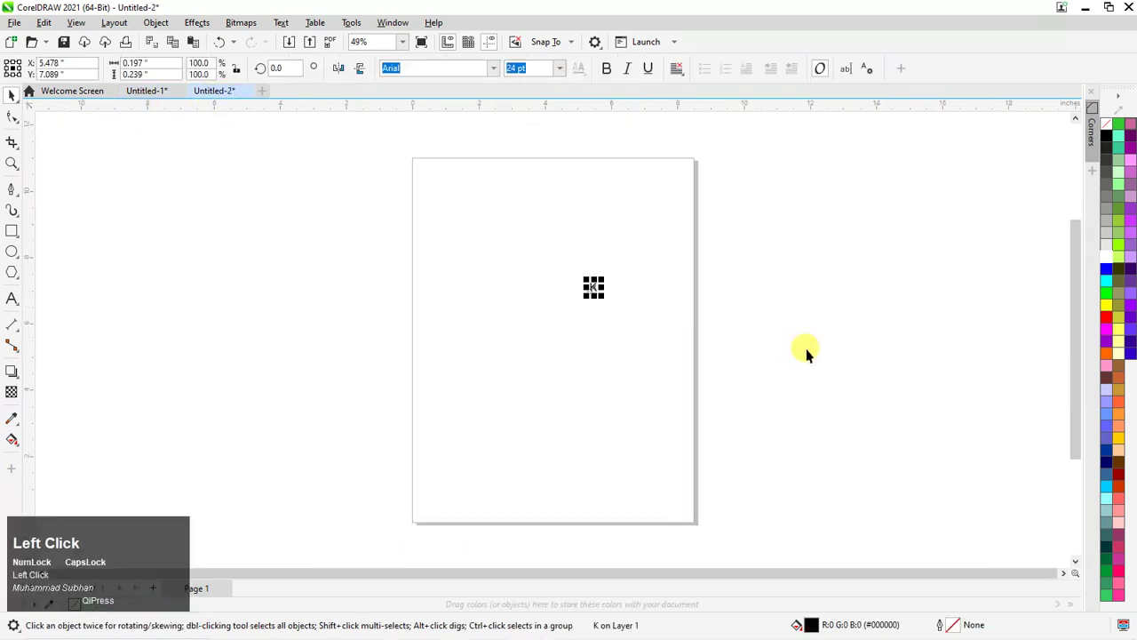
left_click_drag(607, 302, 393, 455)
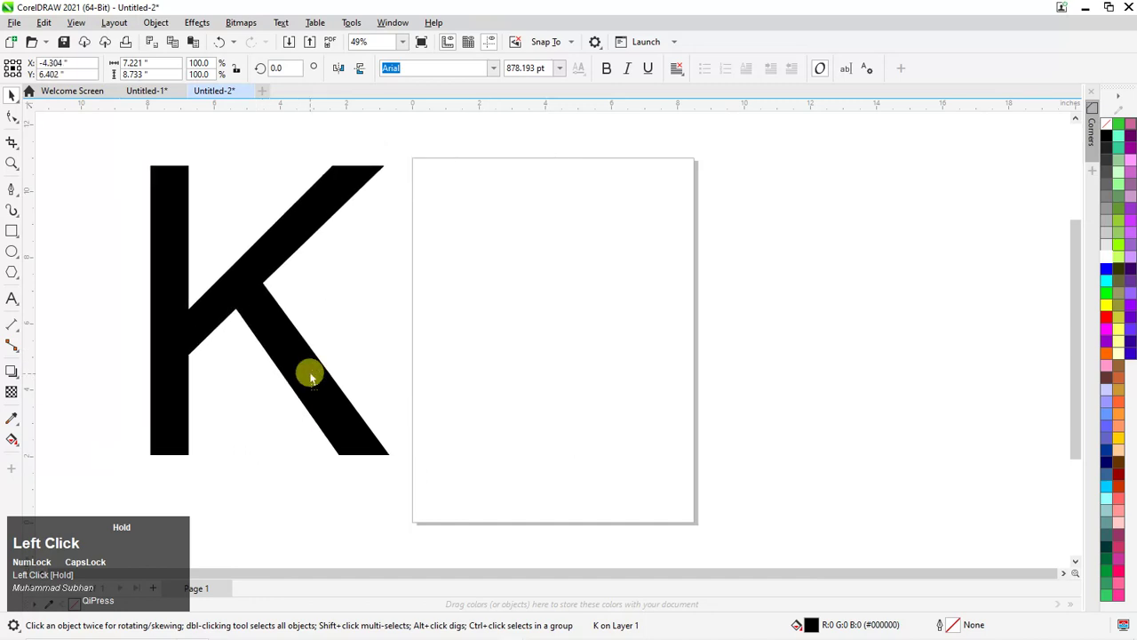
left_click(399, 466)
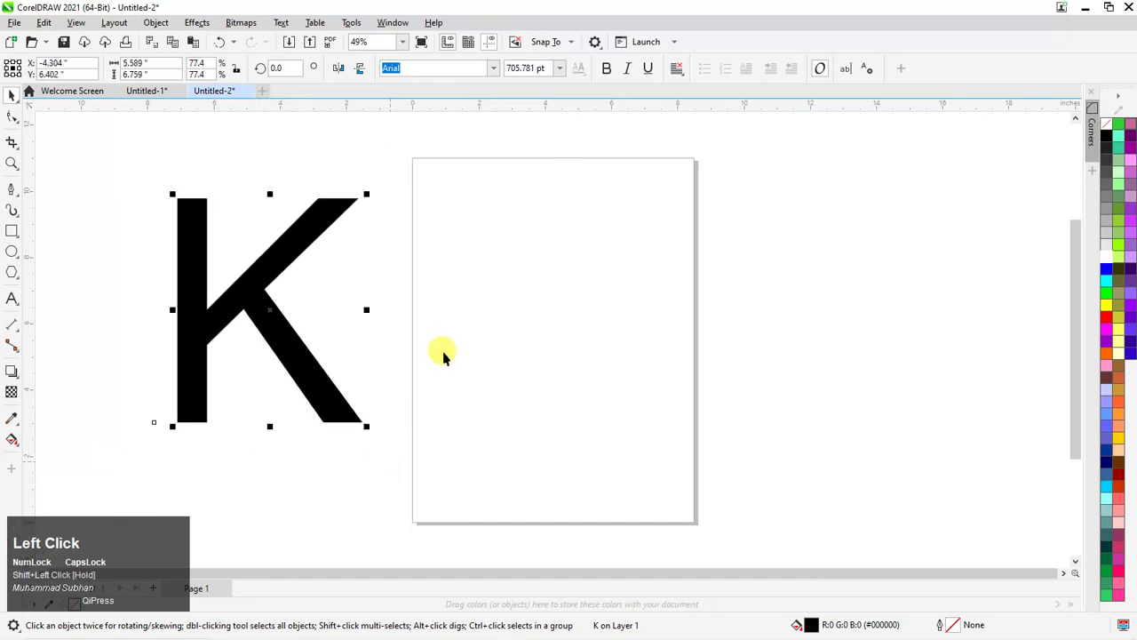
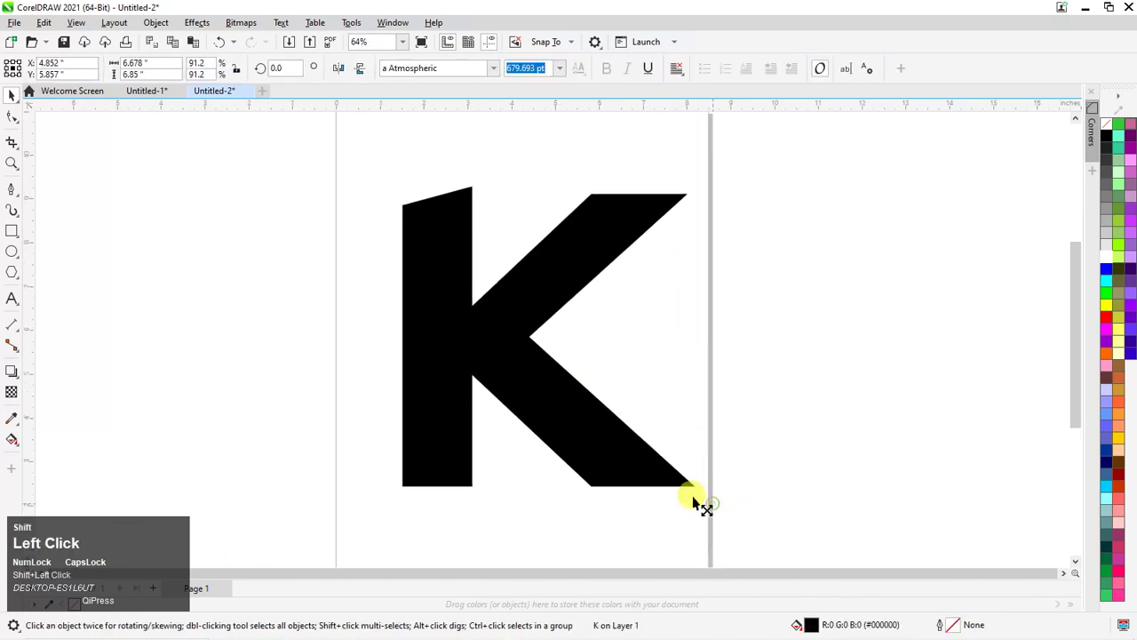
Zoom in on the Atmospheric K while placing the guide along its top
scroll("up", 3)
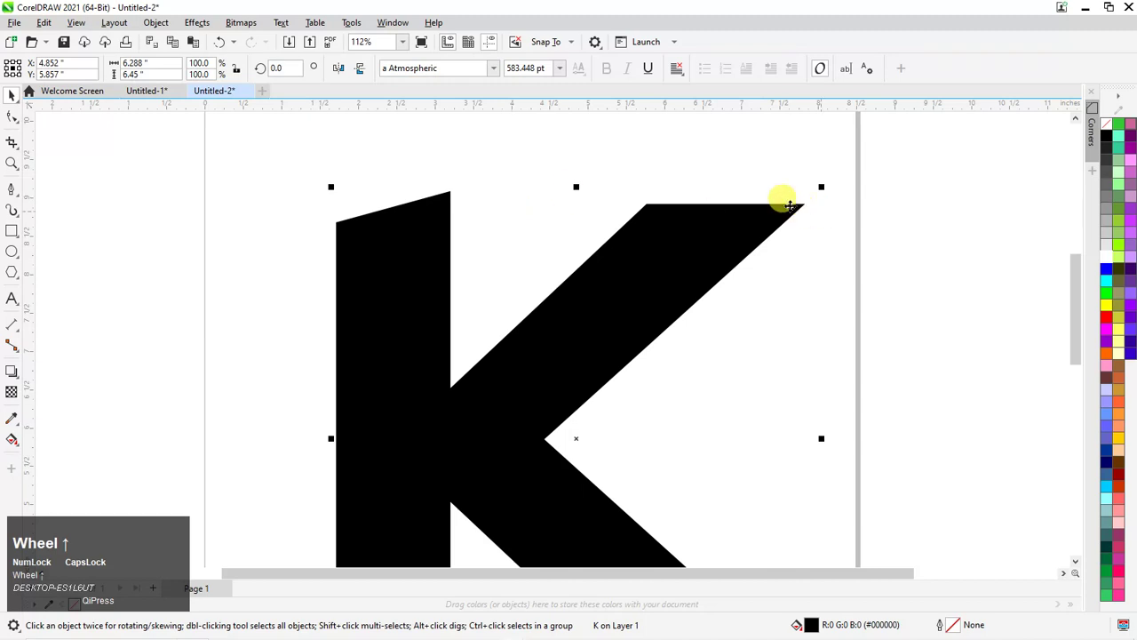
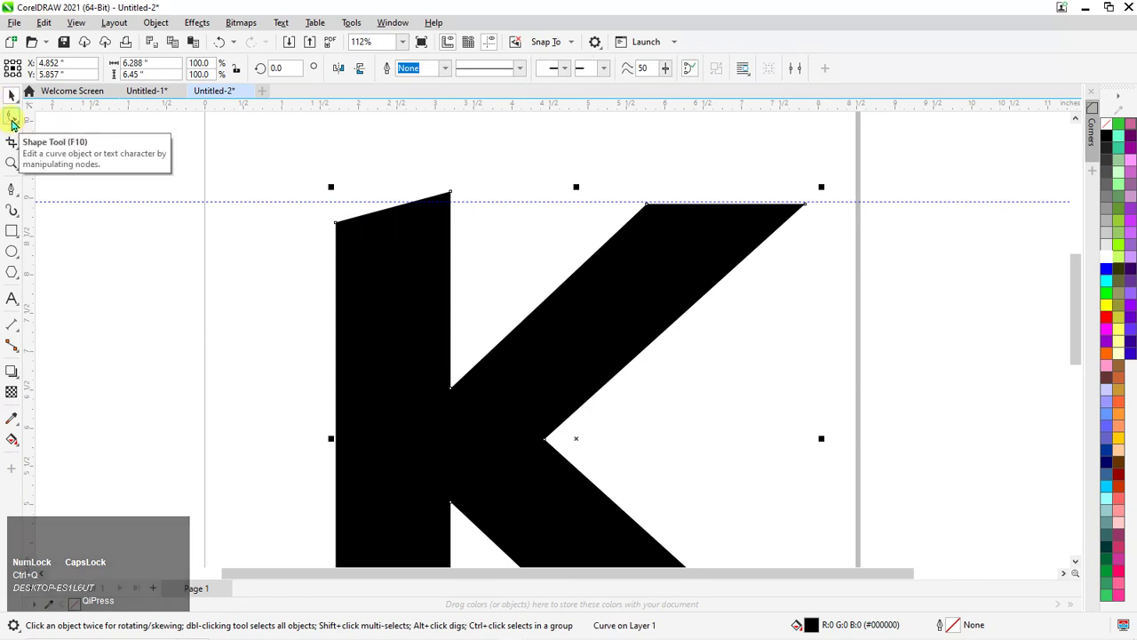
Snap the stem's top corner nodes onto the horizontal guide with the Shape tool, then zoom to fit
left_click(20, 126)
scroll("up", 3)
left_click(657, 207)
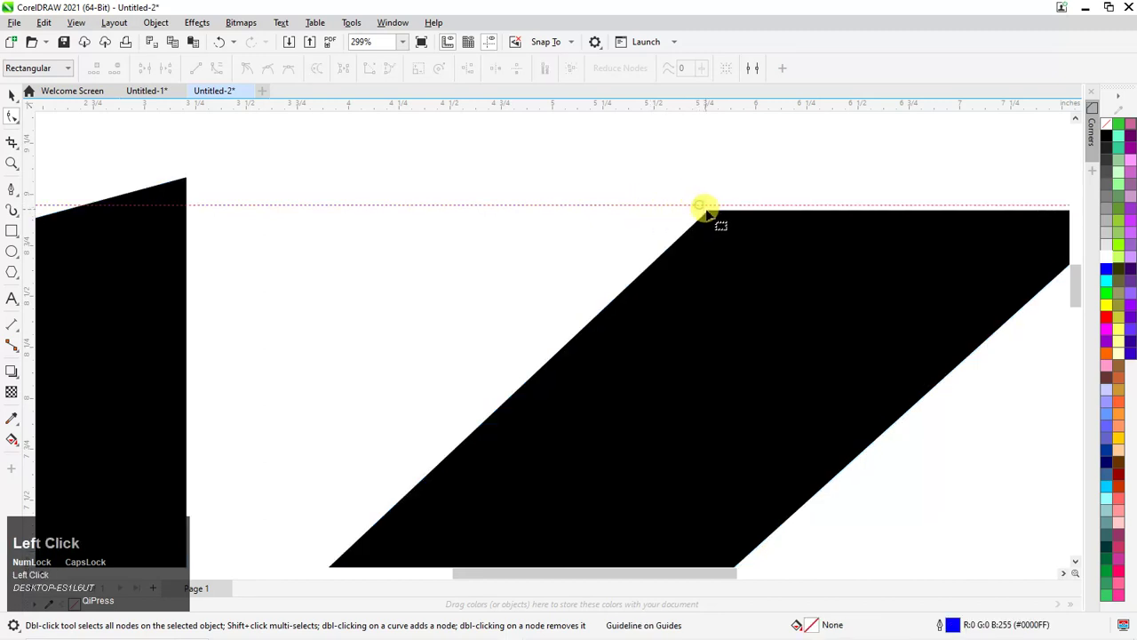
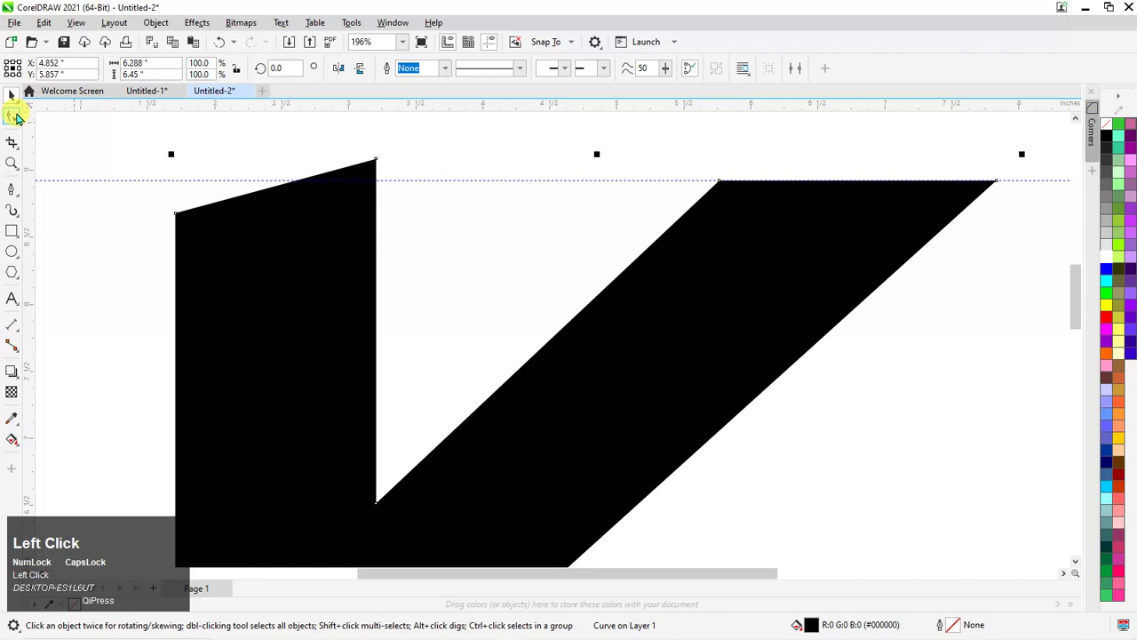
scroll("up", 3)
left_click(593, 147)
scroll("up", 3)
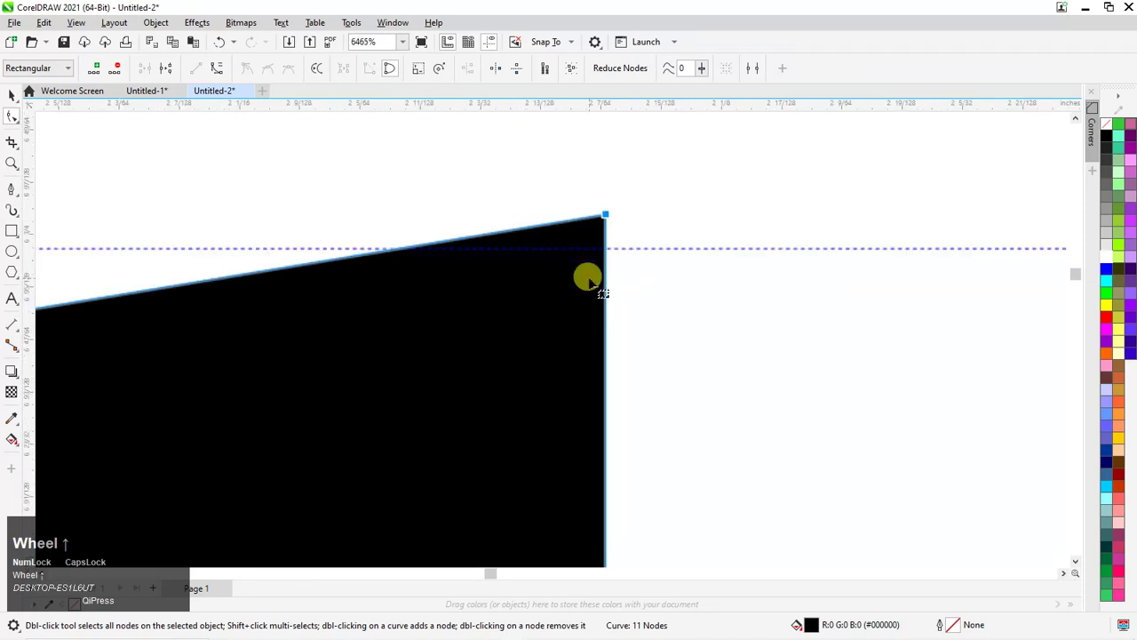
left_click(595, 170)
scroll("down", 3)
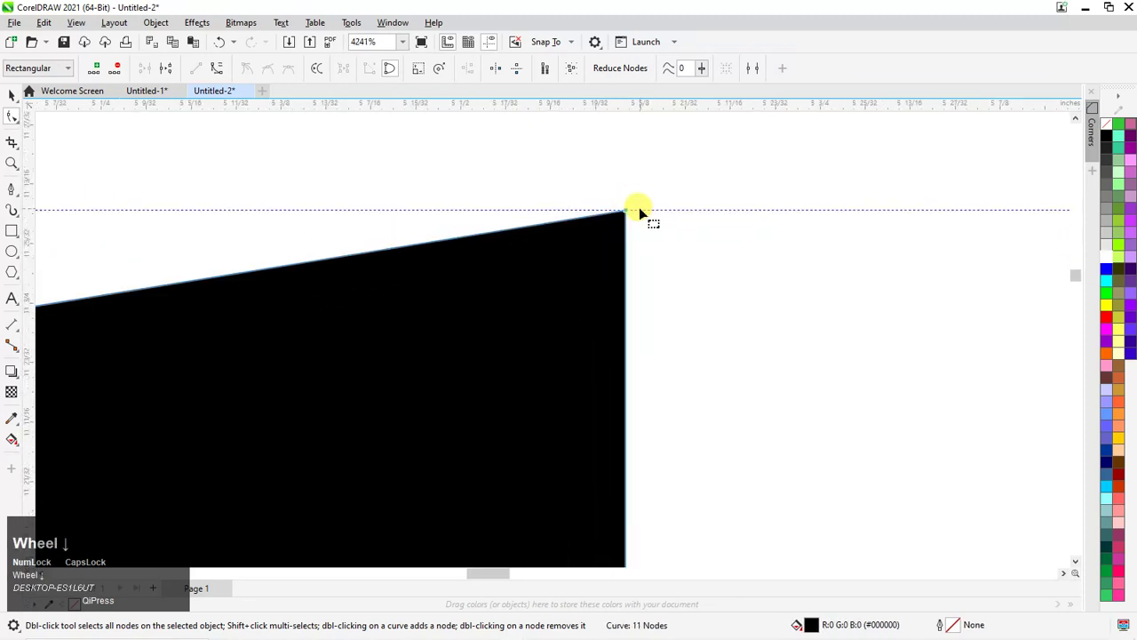
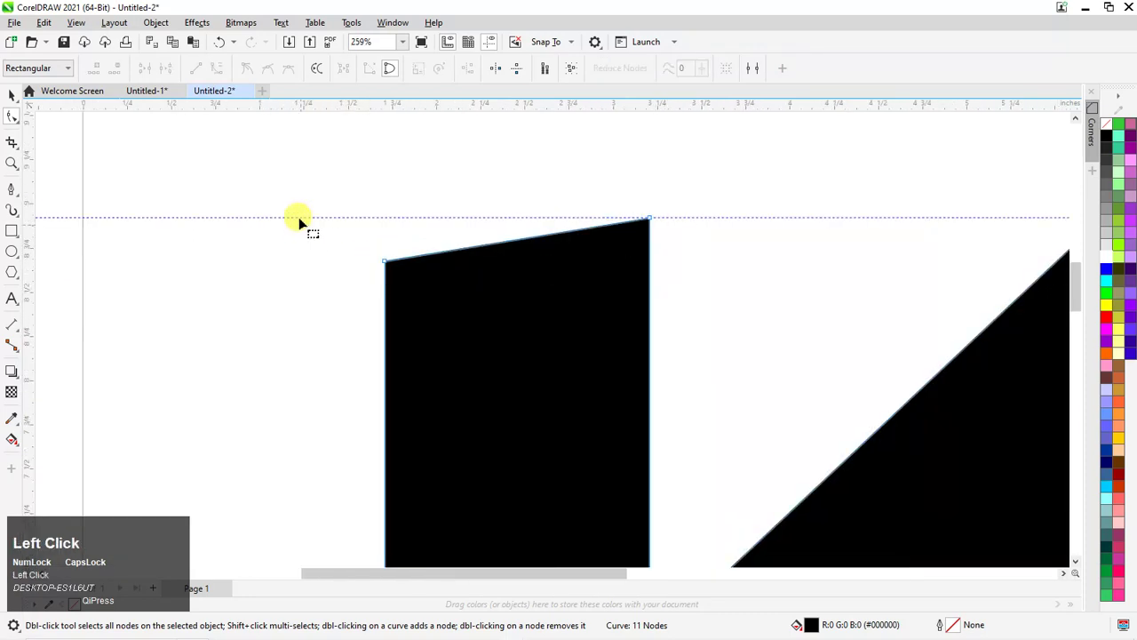
scroll("up", 3)
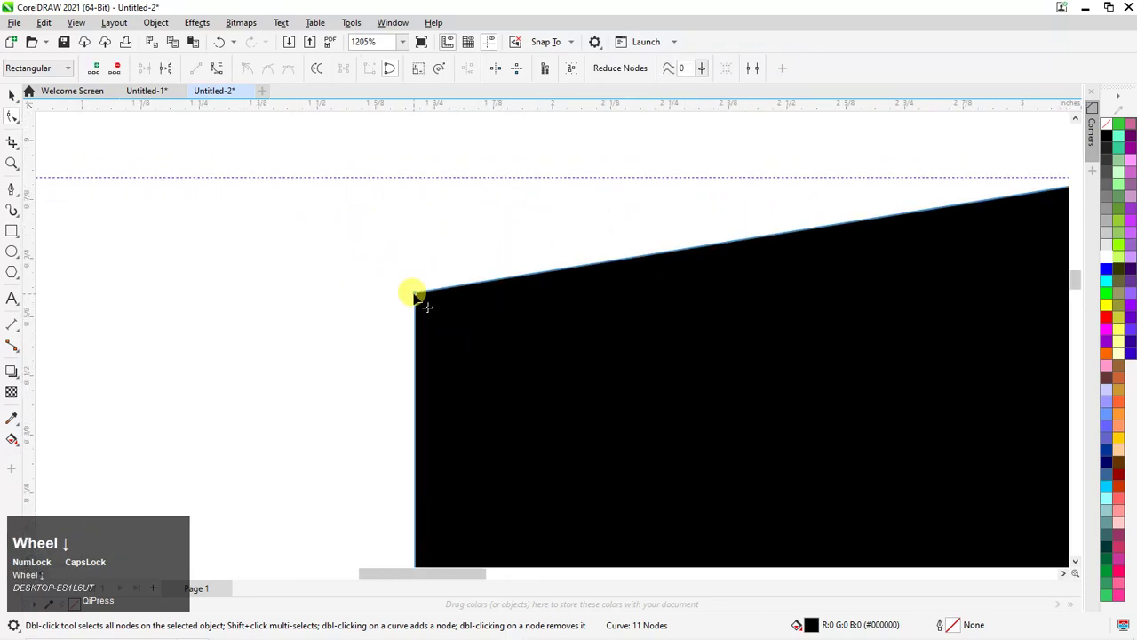
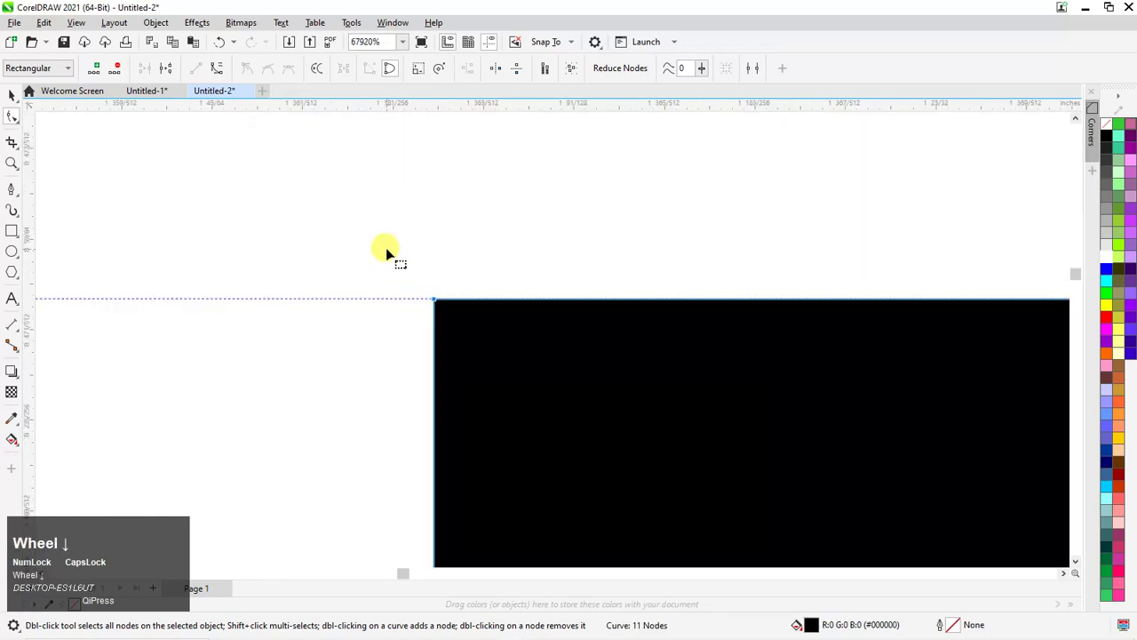
key("F4")
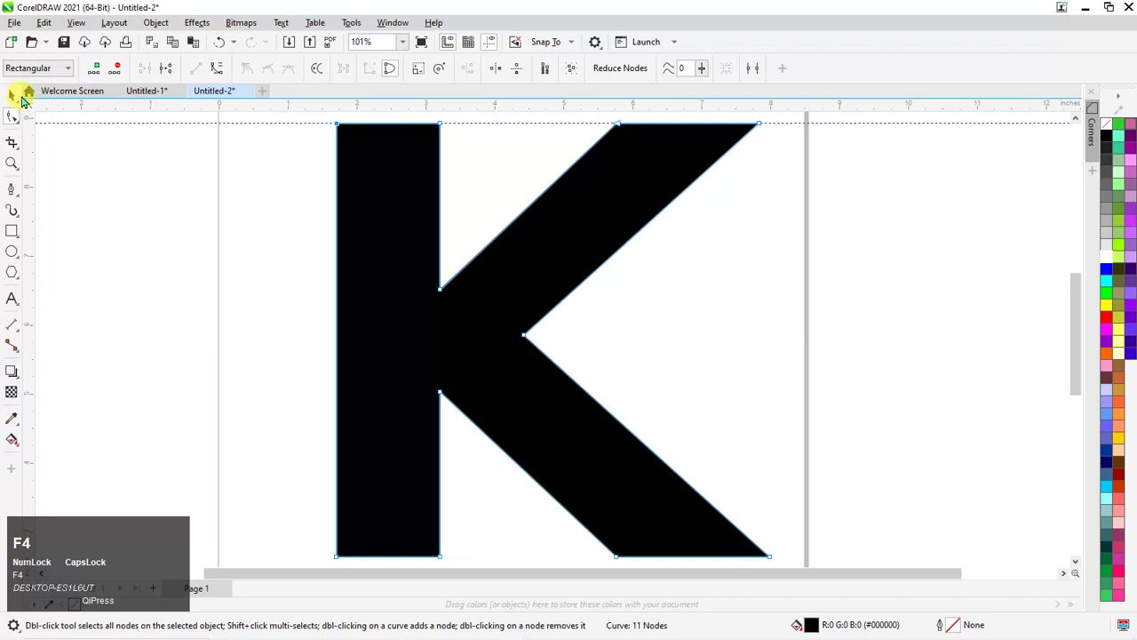
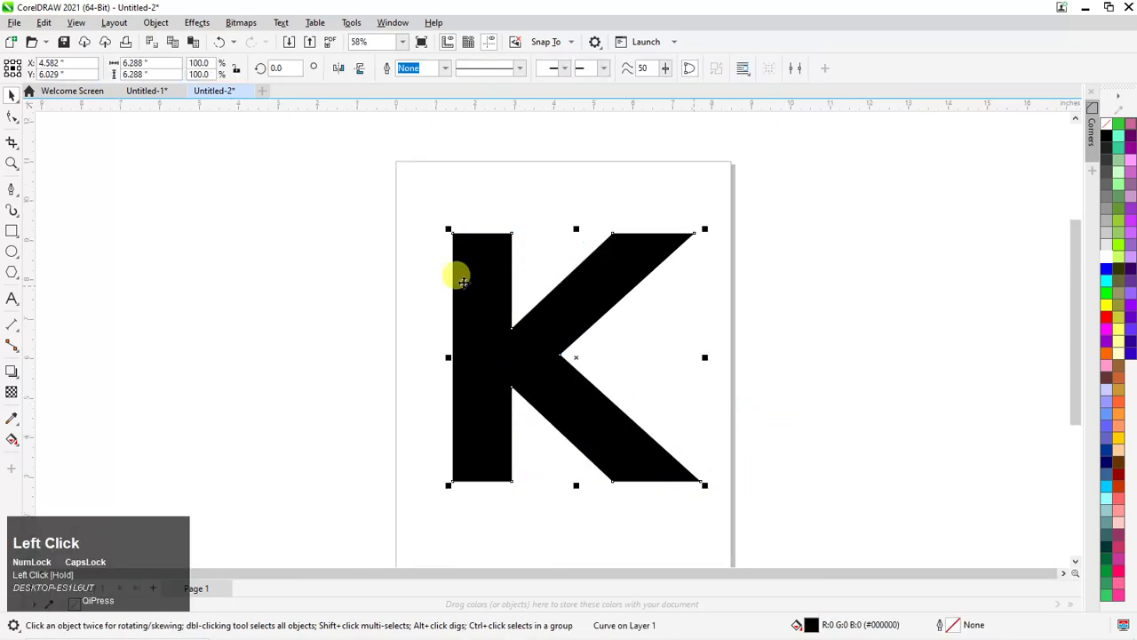
scroll("up", 3)
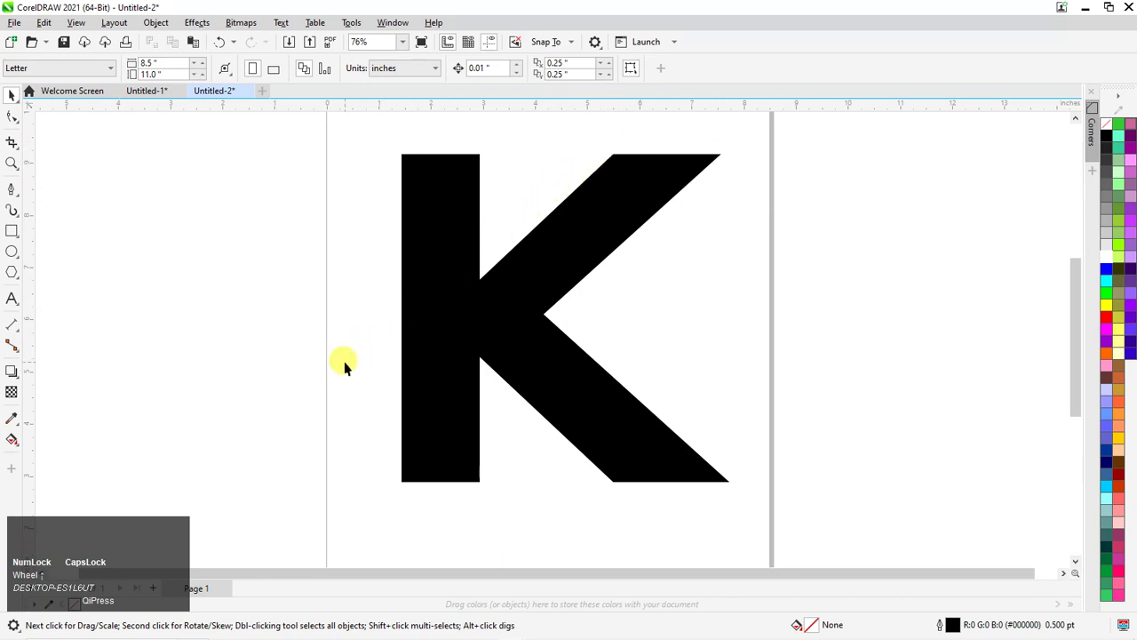
Draw a thin rectangle and angle it at about 43° along the K's diagonal arm
left_click(8, 232)
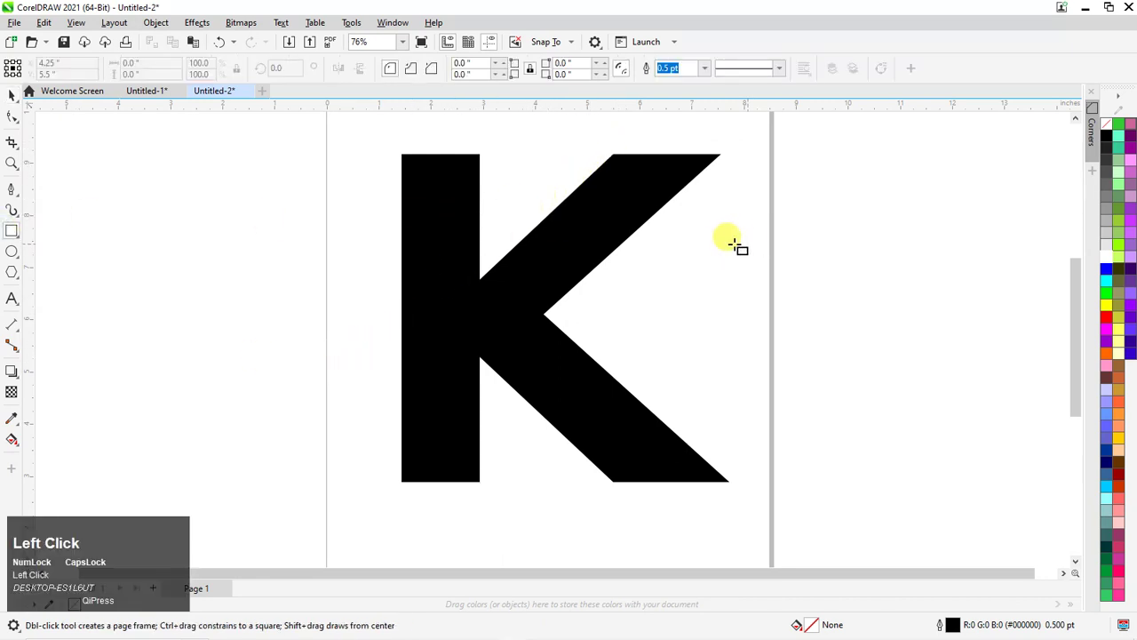
scroll("down", 3)
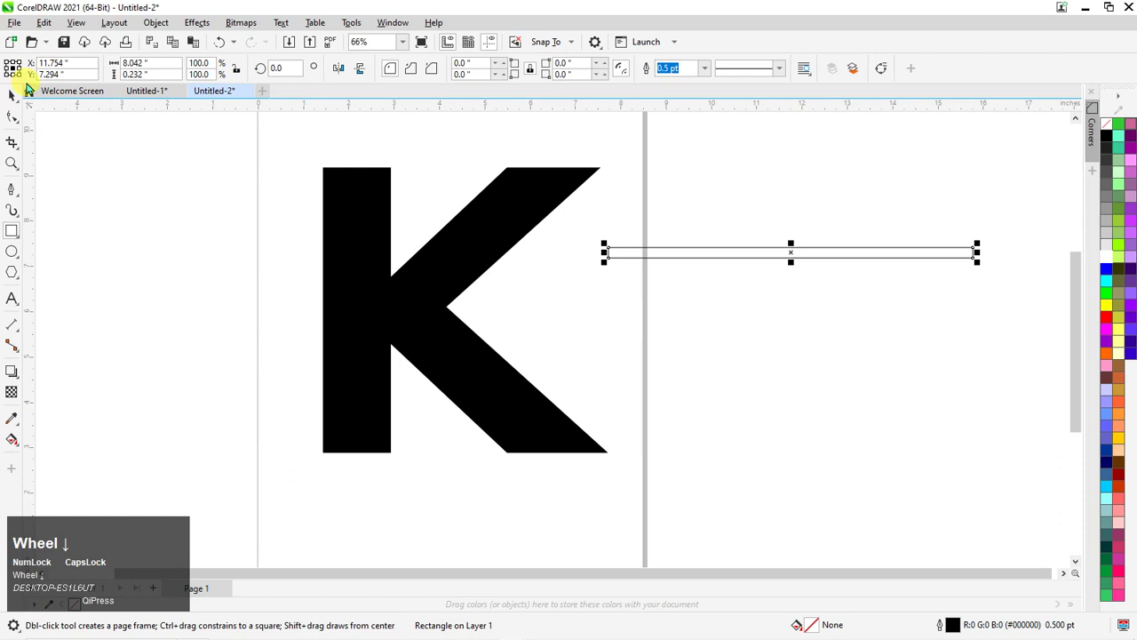
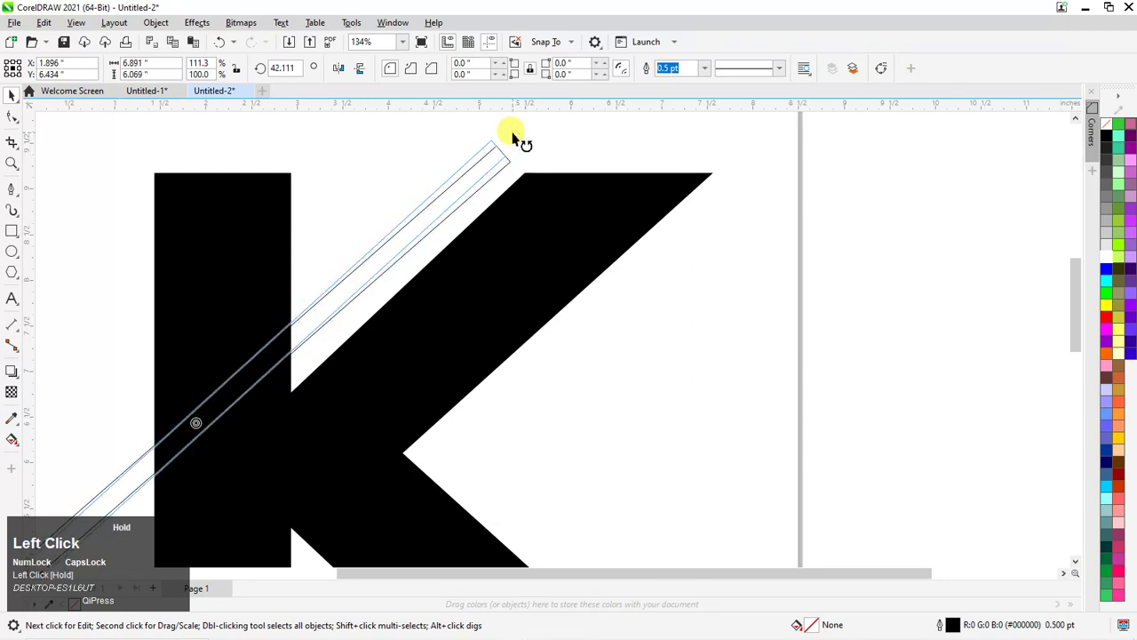
scroll("down", 3)
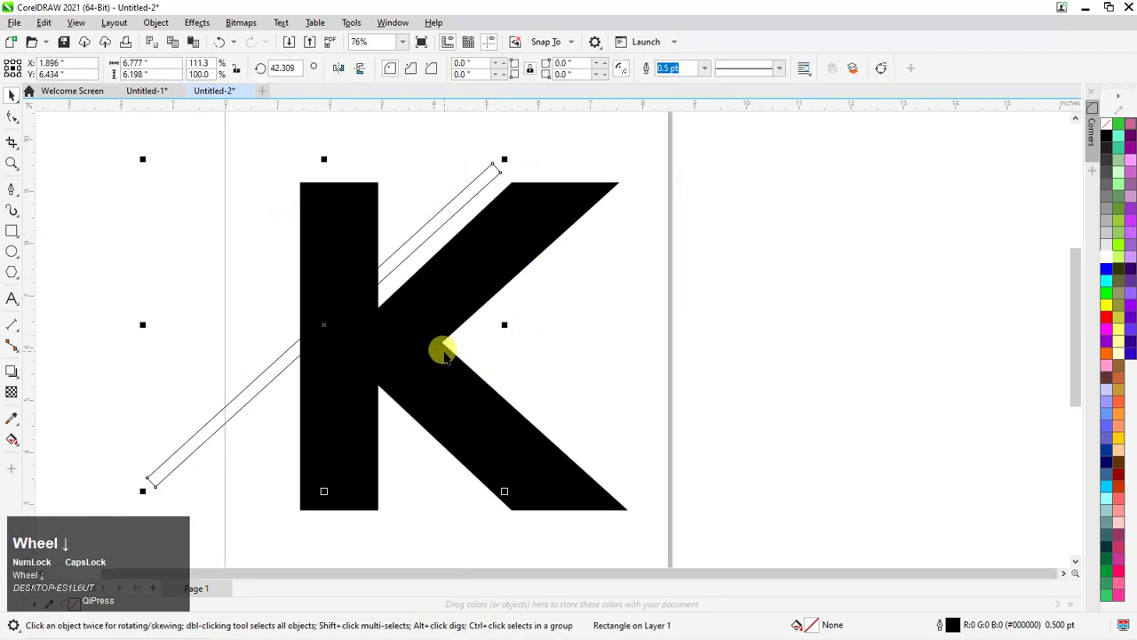
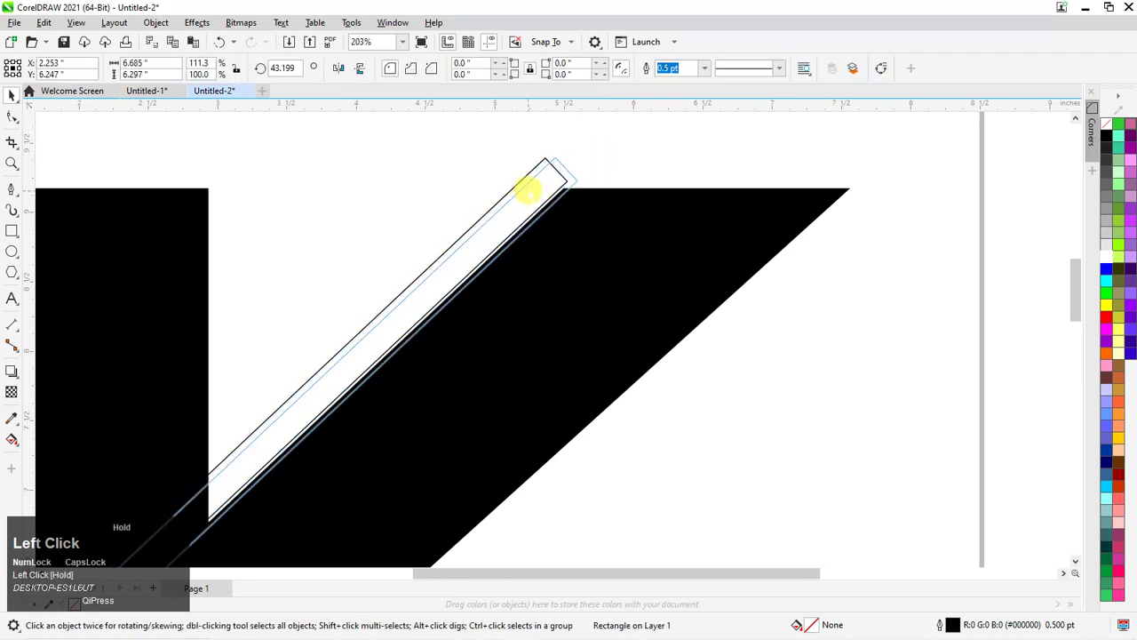
scroll("down", 3)
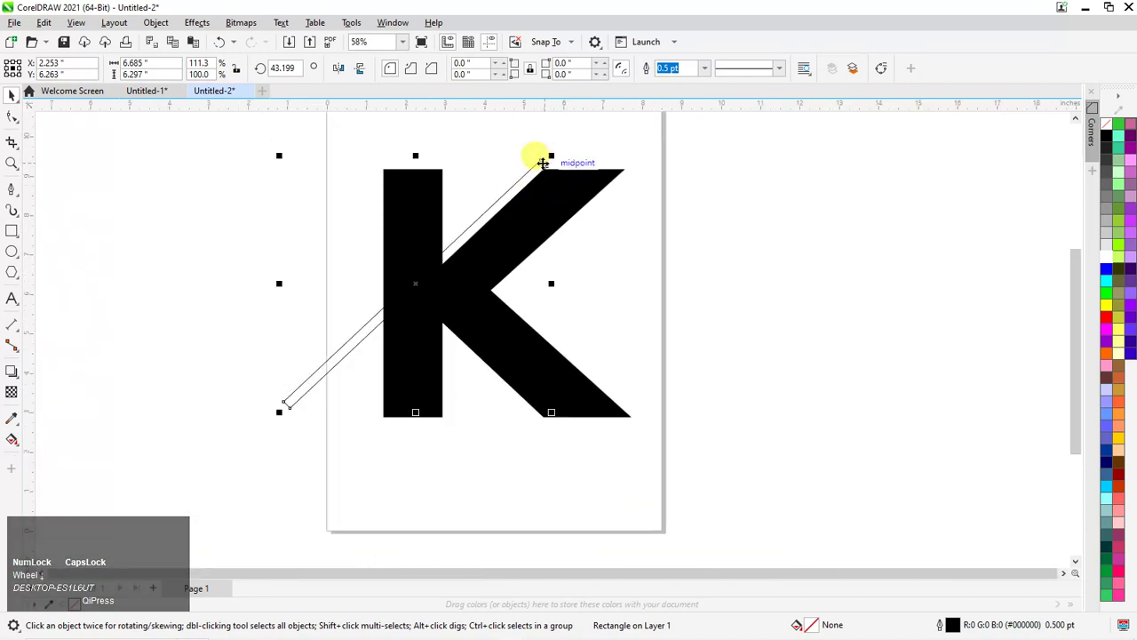
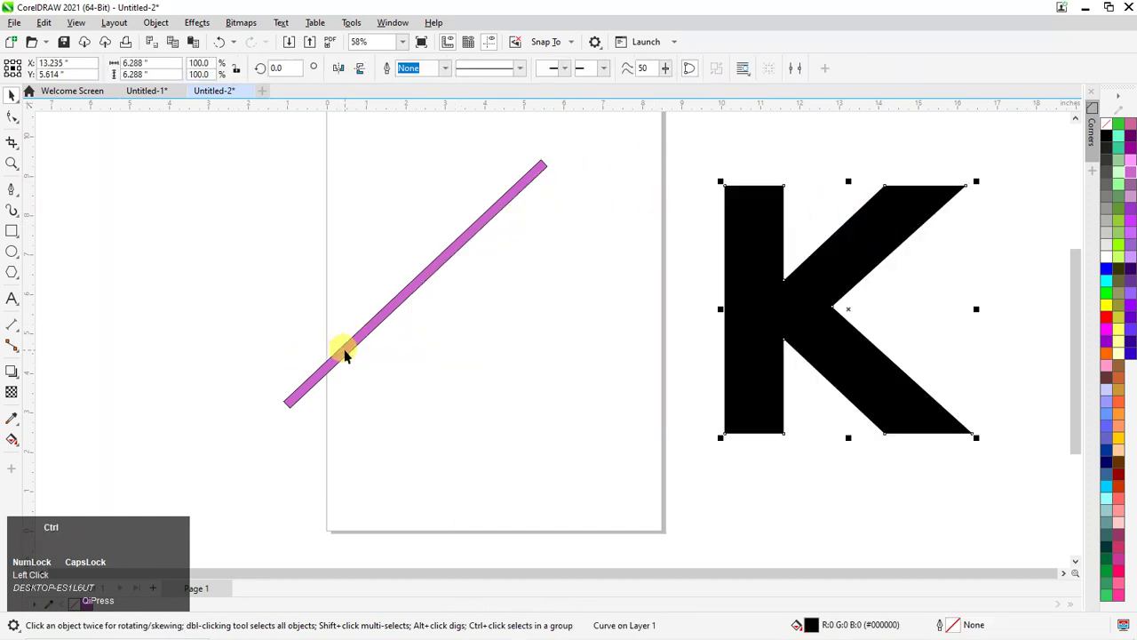
Restore the K under the purple bar and select both shapes together
key("ctrl+z")
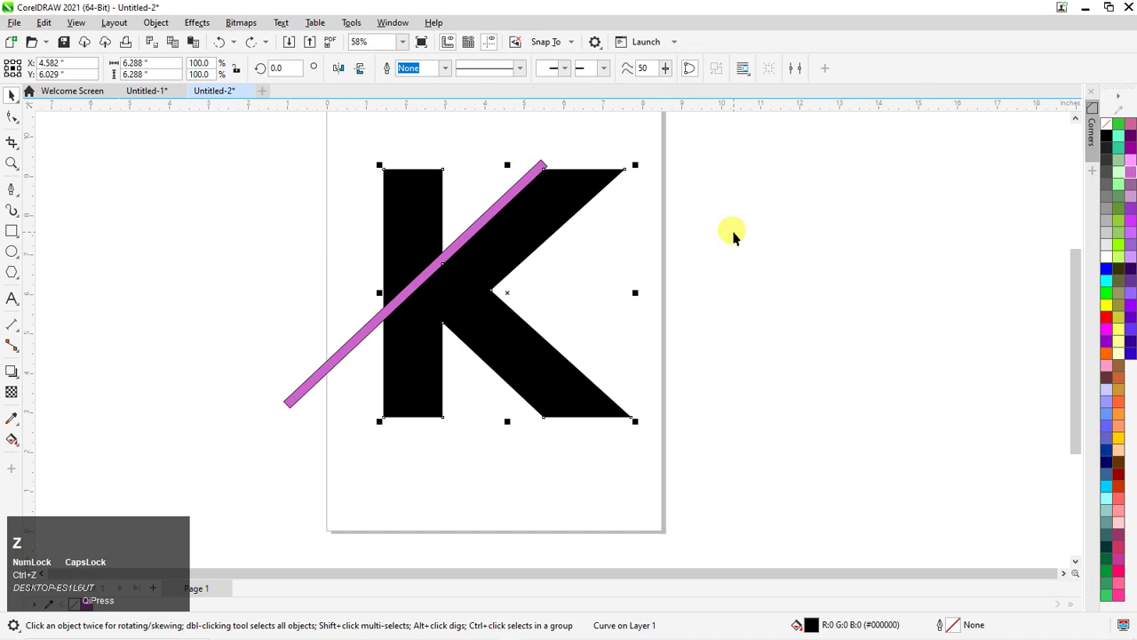
scroll("up", 3)
scroll("down", 3)
left_click(662, 470)
scroll("up", 3)
scroll("down", 3)
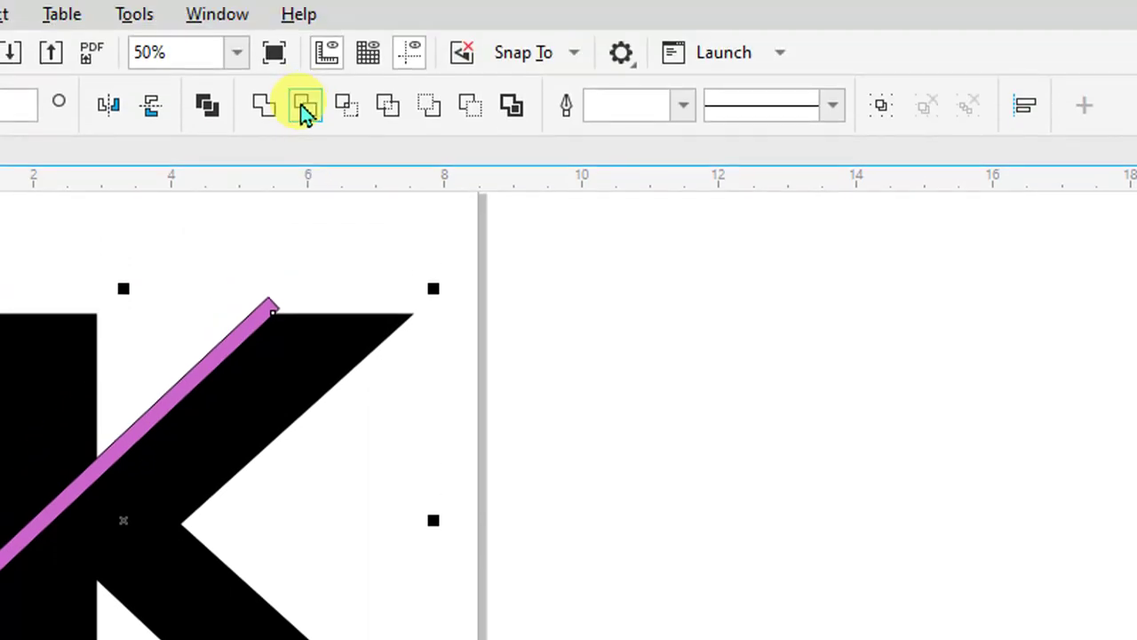
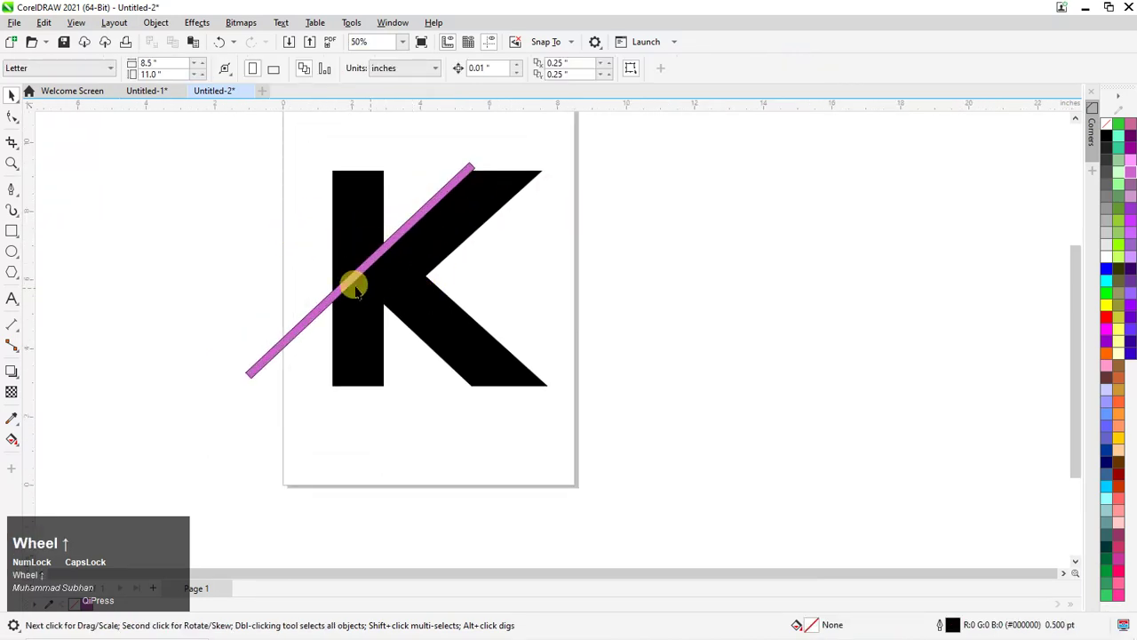
Delete the purple bar, leaving a thin diagonal gap between stem and arm
left_click(340, 329)
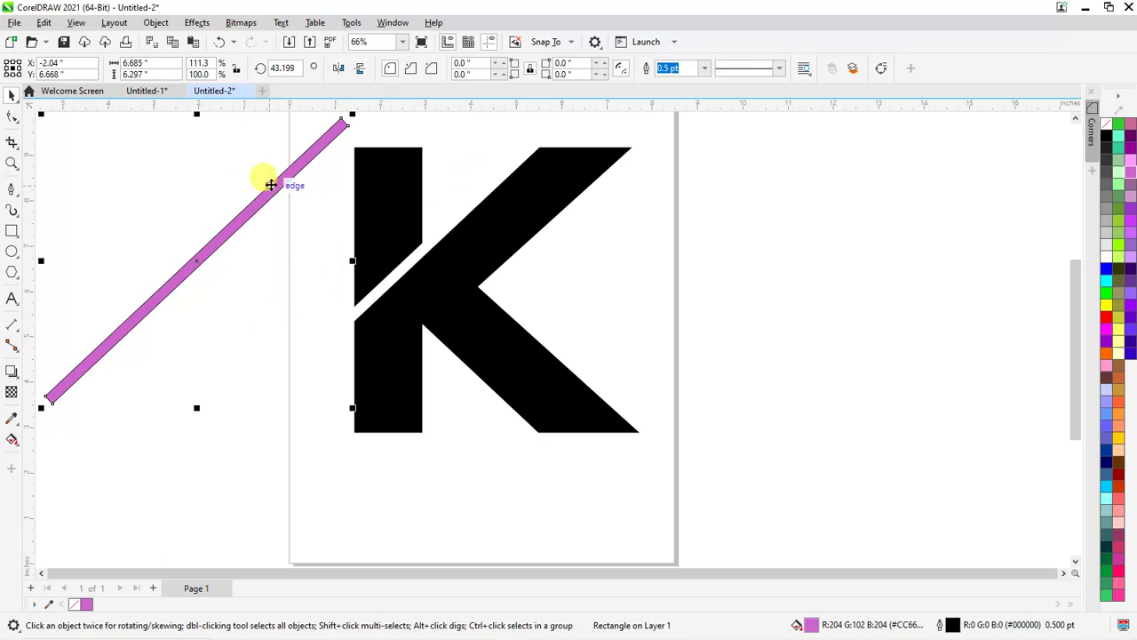
key("Delete")
scroll("down", 3)
scroll("up", 3)
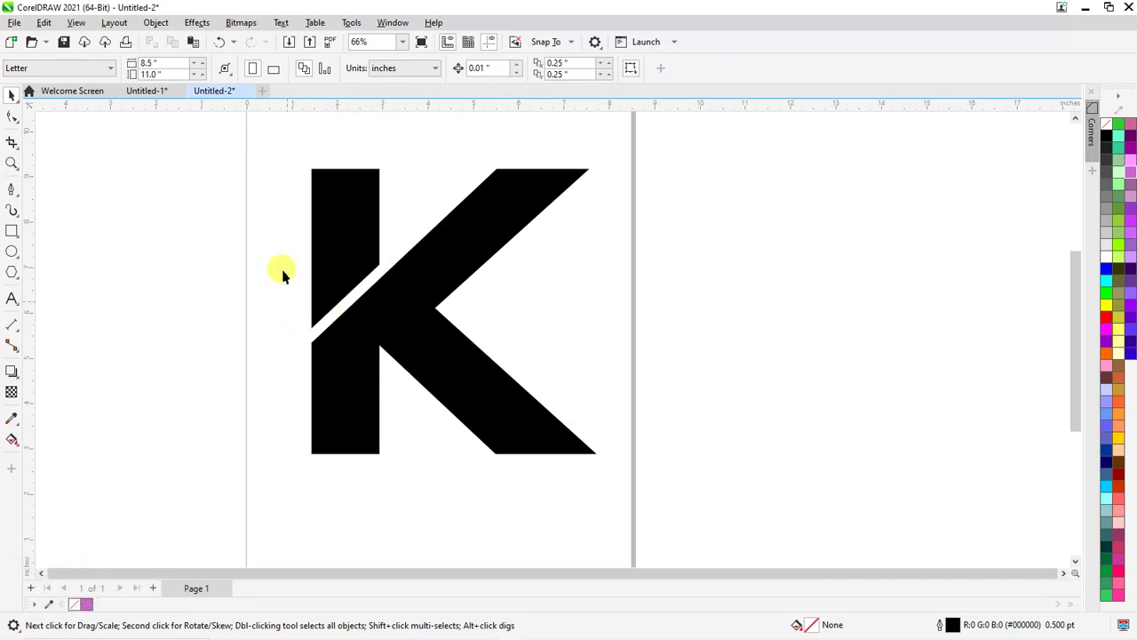
Drag the leg's inner bottom corner up and left to slant the leg's base
left_click(43, 139)
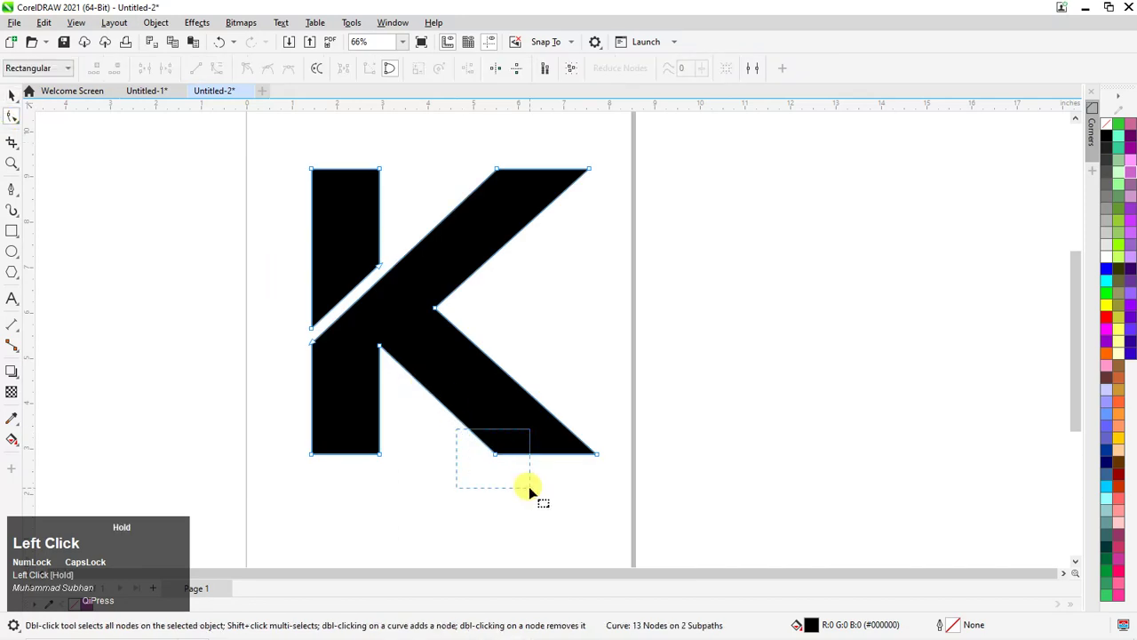
scroll("up", 3)
left_click_drag(498, 445, 774, 313)
scroll("down", 3)
left_click(612, 404)
scroll("up", 3)
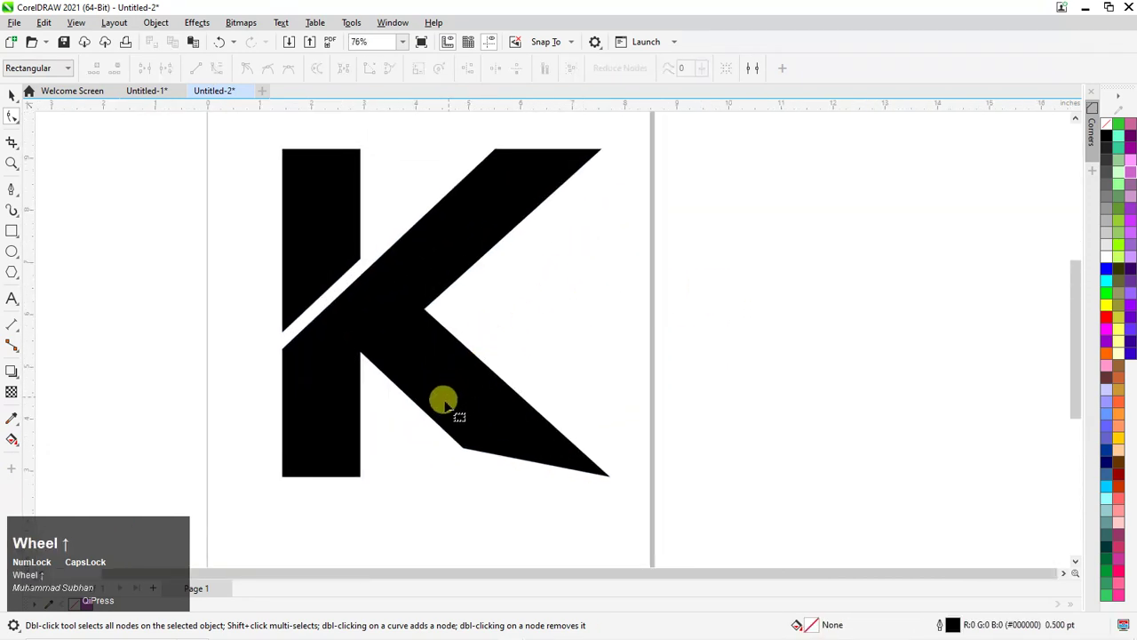
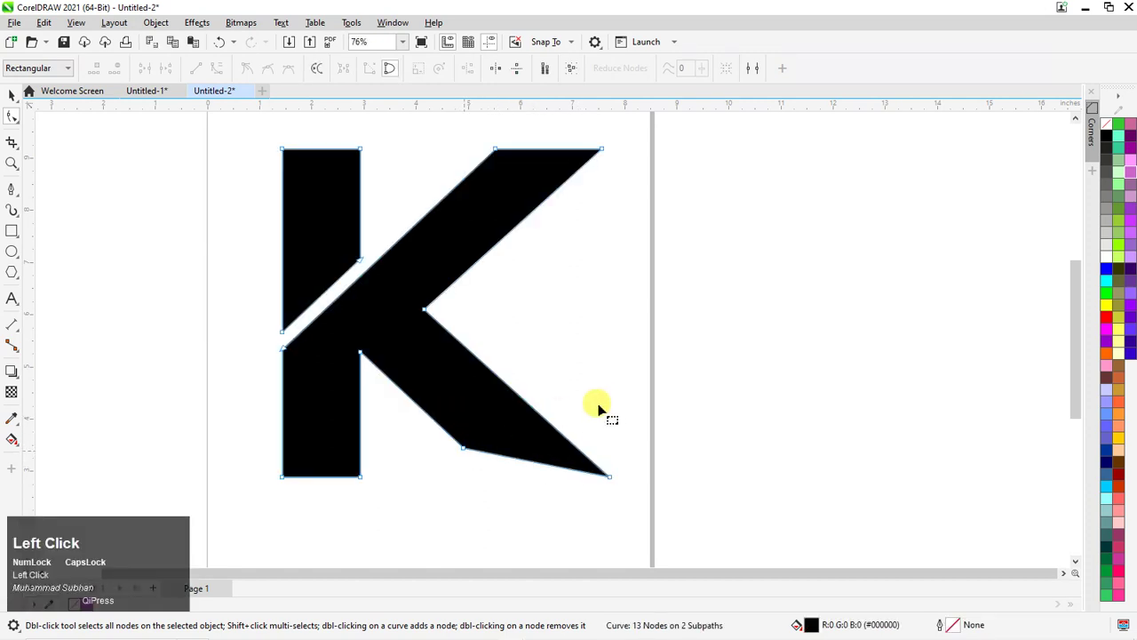
Reposition the leg's lower inner node and reshow the K's nodes to check the taper
scroll("down", 3)
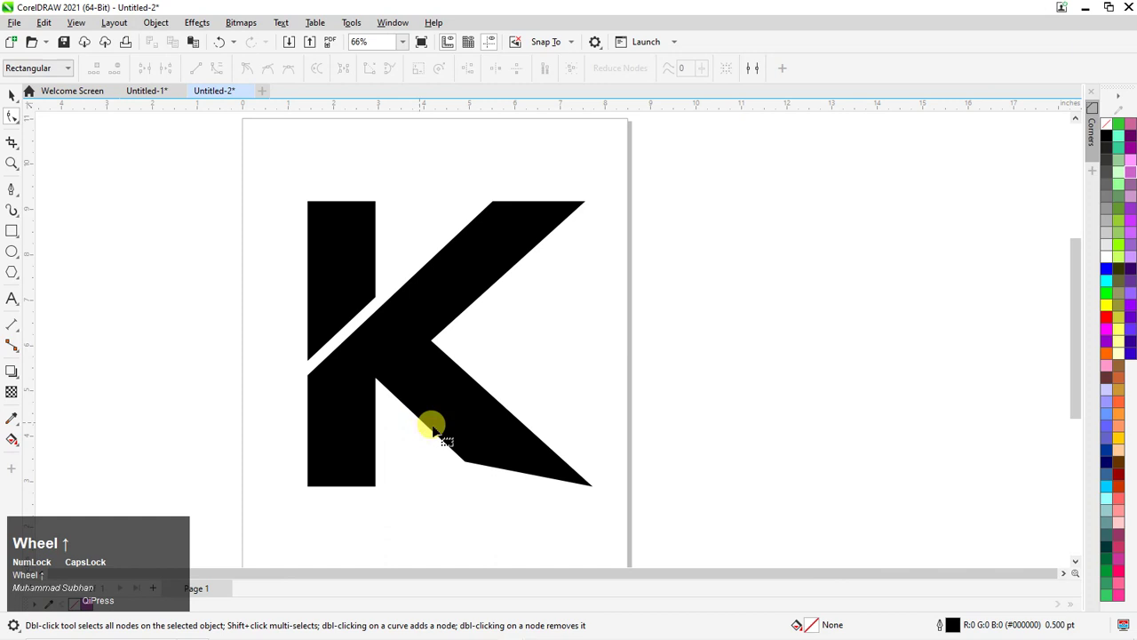
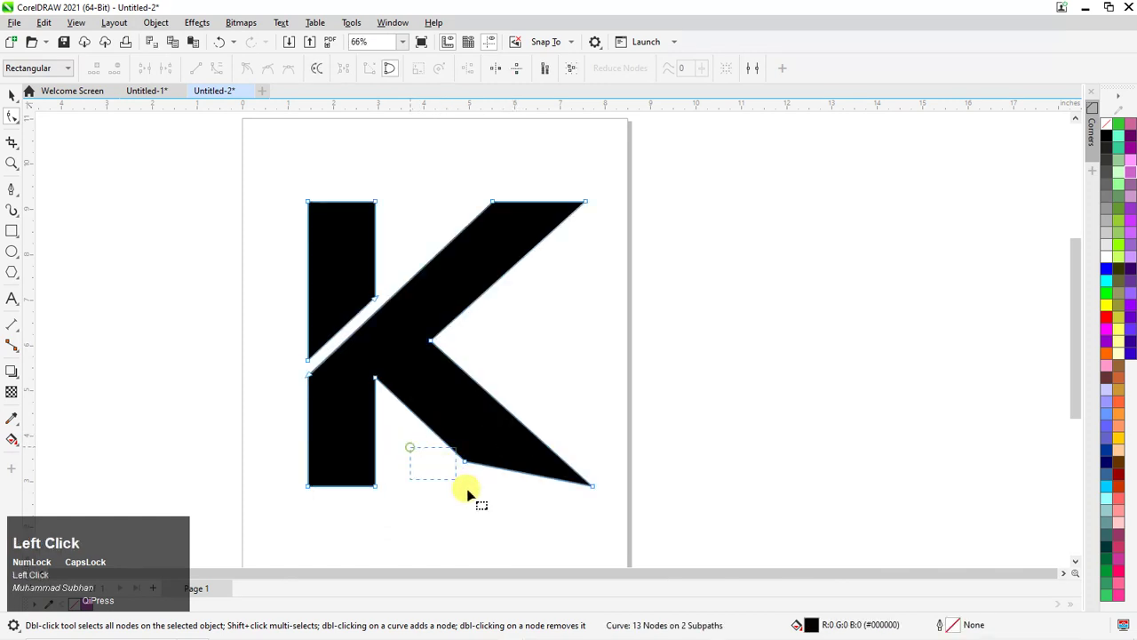
scroll("up", 3)
left_click(404, 427)
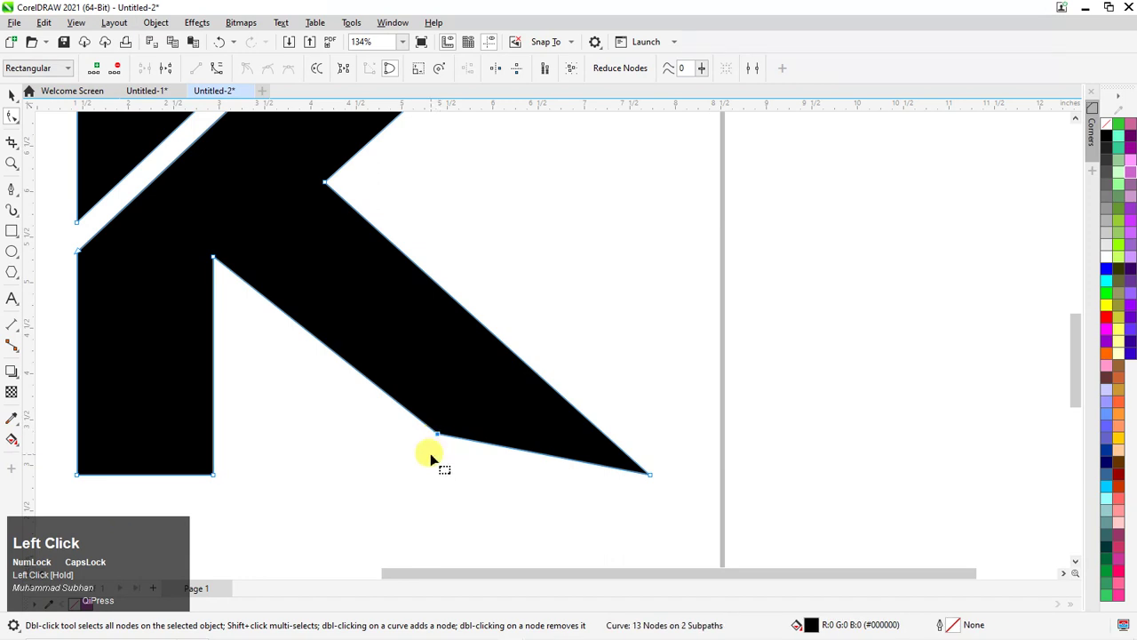
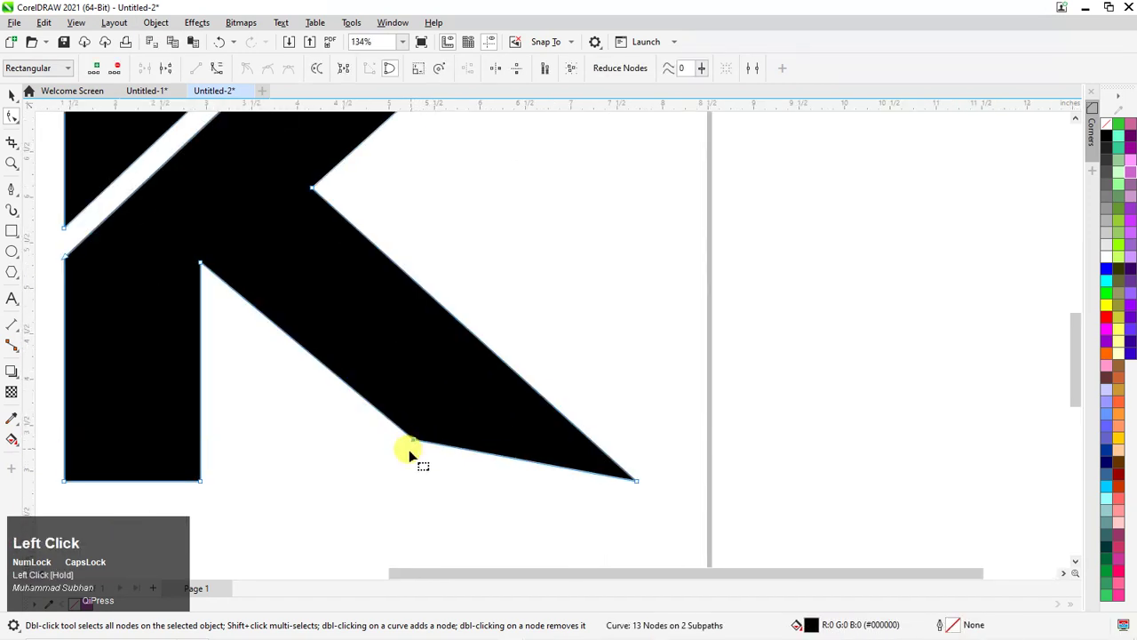
scroll("down", 3)
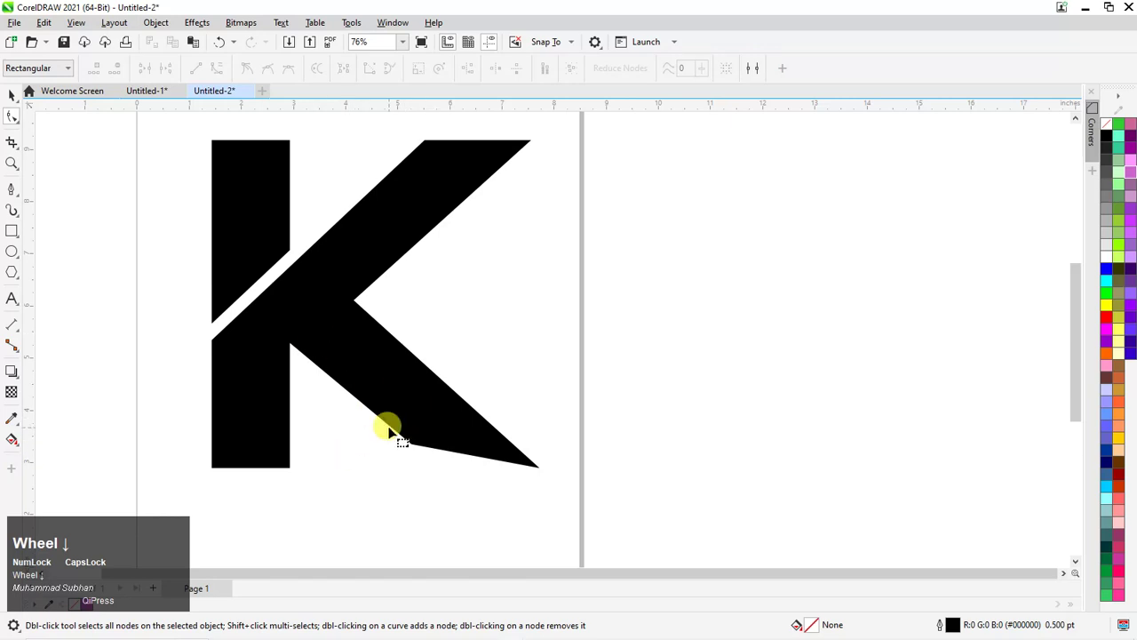
left_click(471, 451)
scroll("down", 3)
Bend the arm's top-left segment outward into a smooth rounded shoulder
scroll("up", 3)
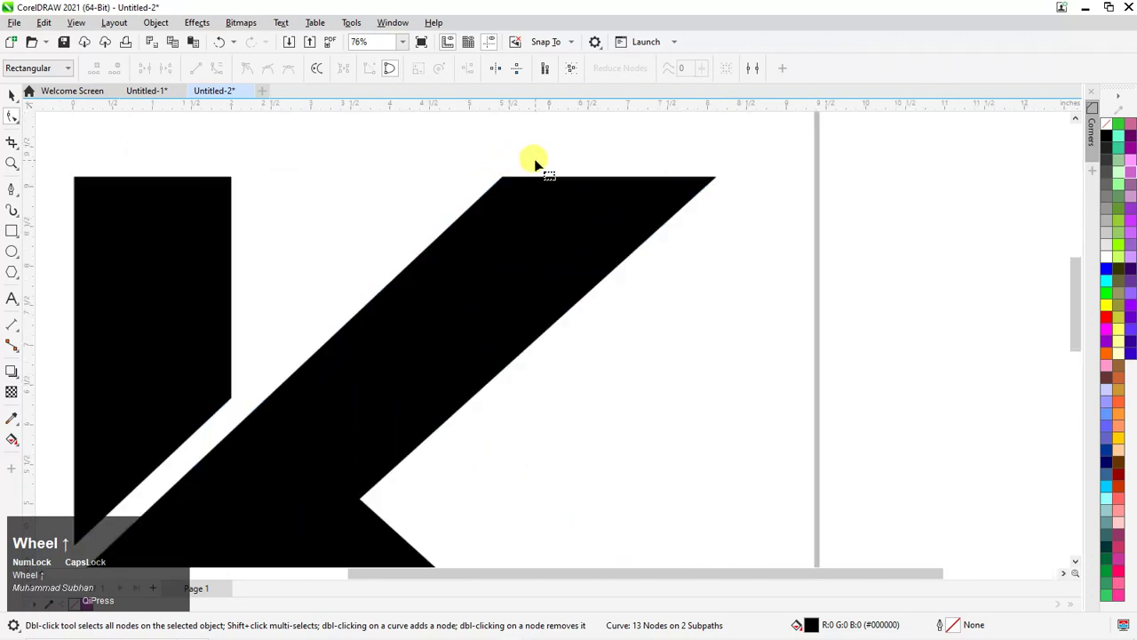
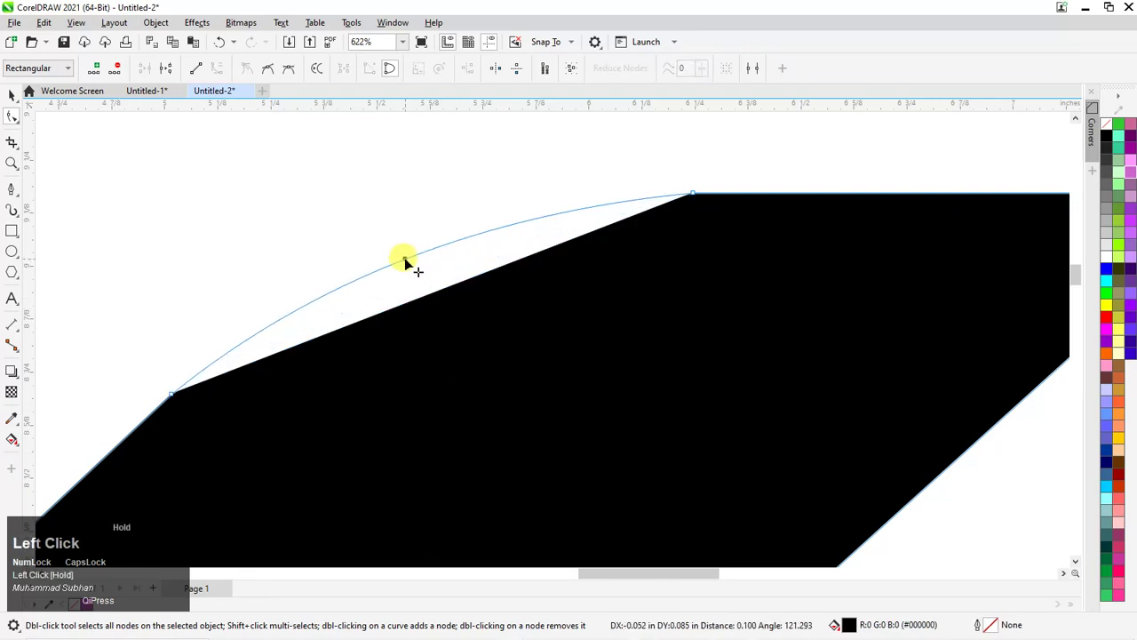
scroll("down", 3)
left_click(578, 176)
scroll("down", 3)
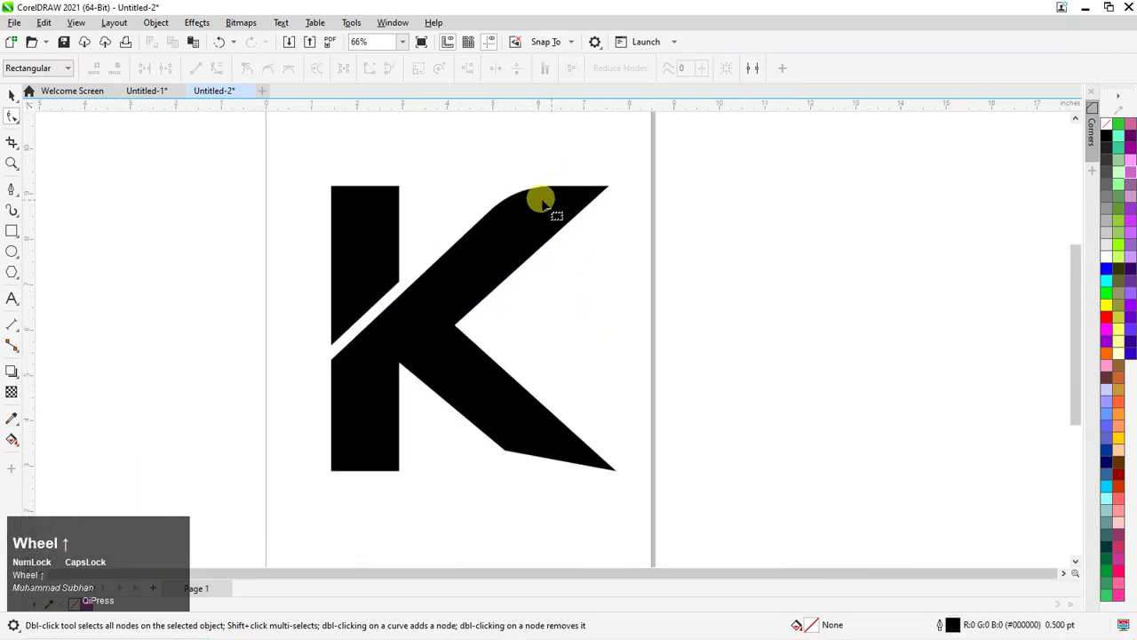
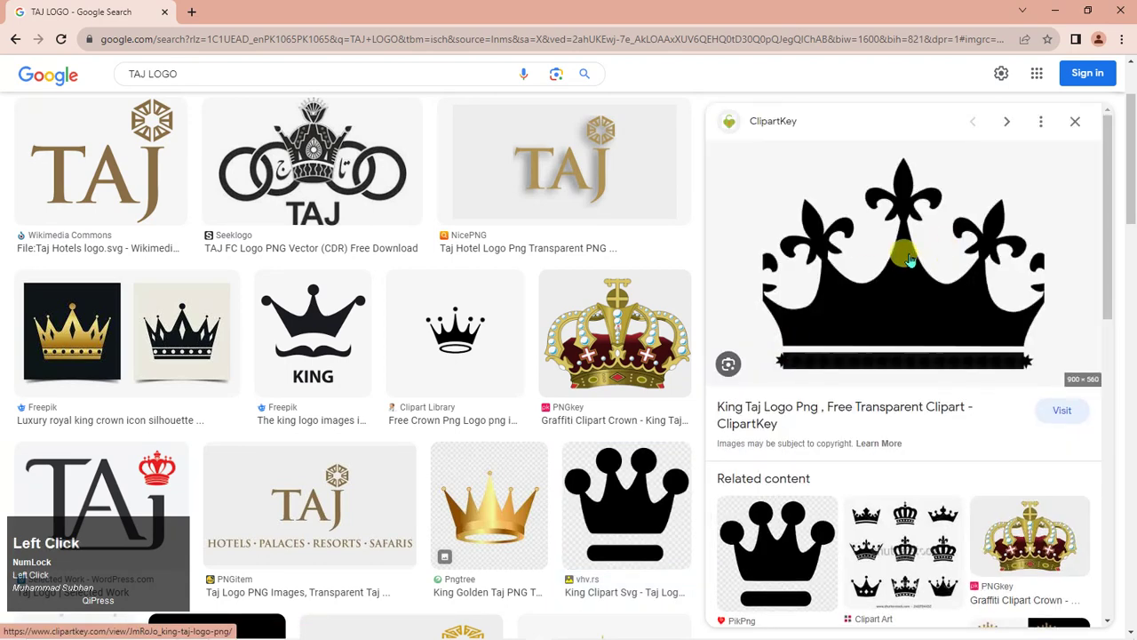
Copy the black crown clipart image from the Google Images preview
scroll("down", 3)
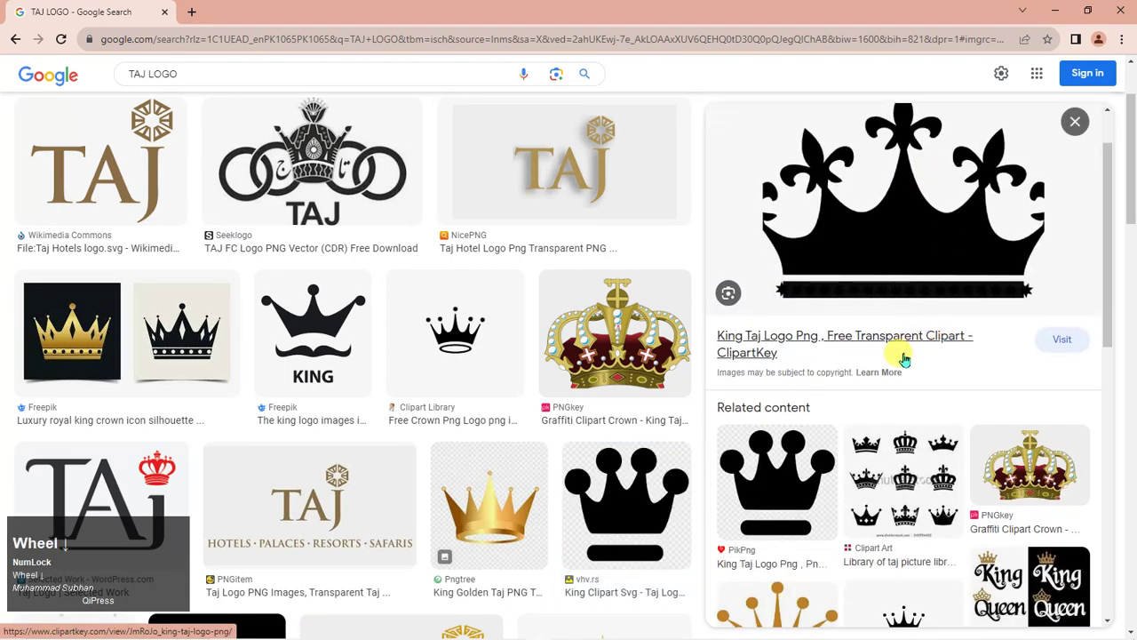
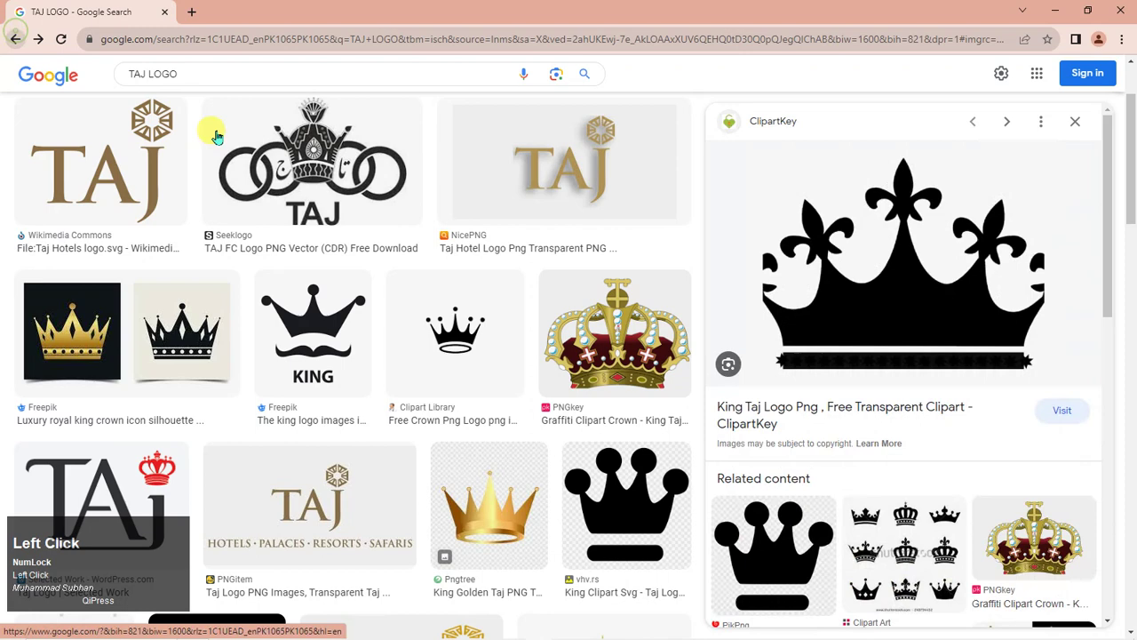
scroll("down", 3)
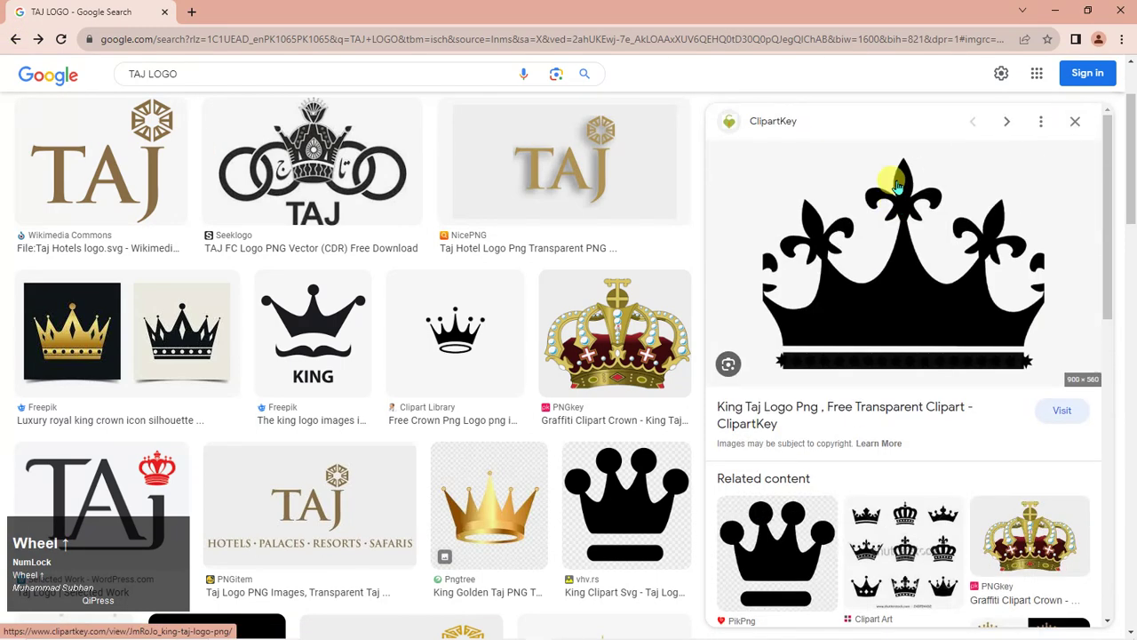
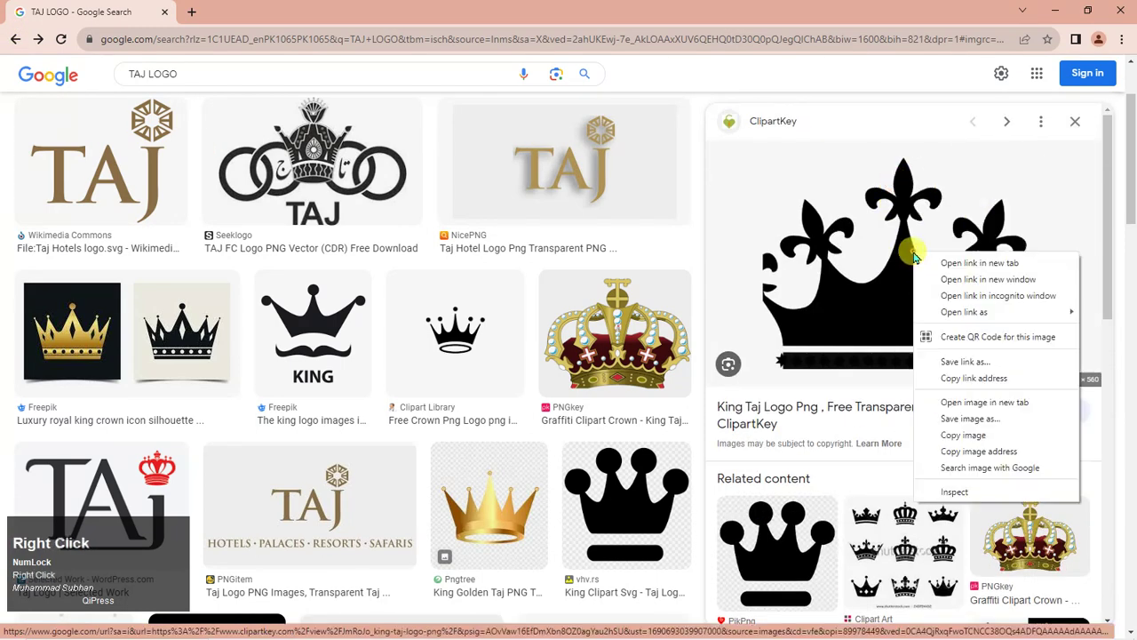
left_click(982, 442)
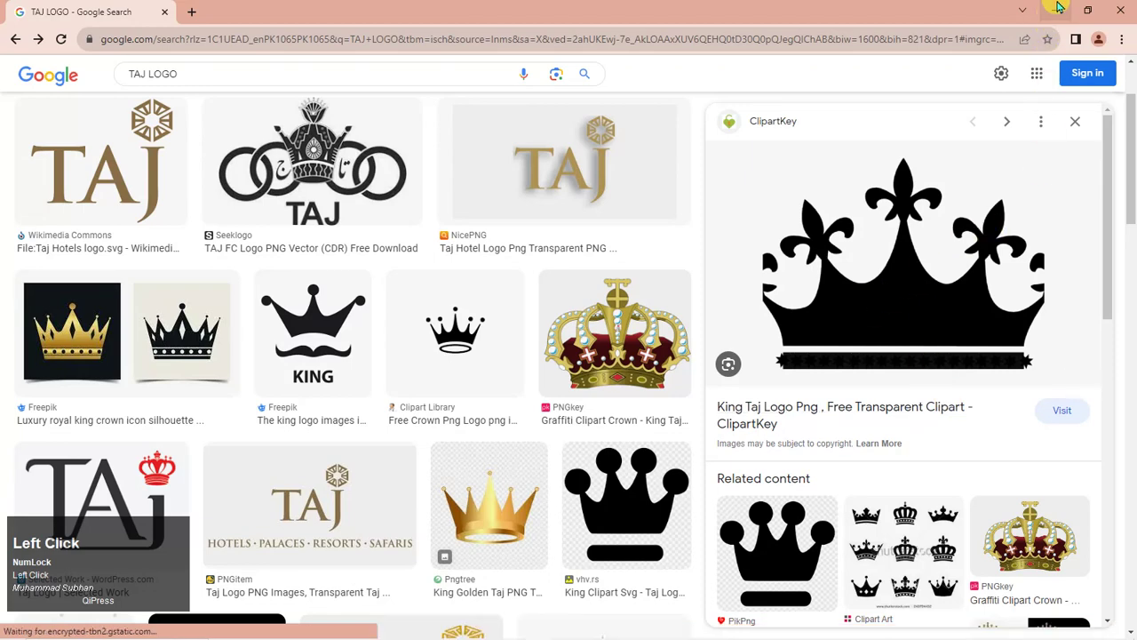
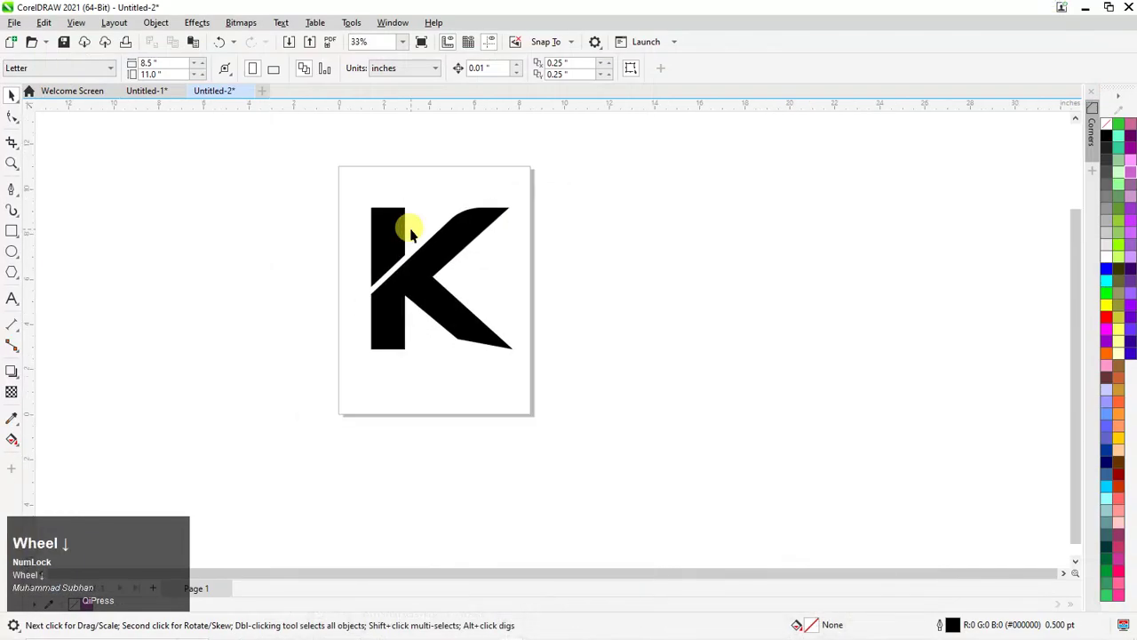
Paste the crown picture and move it beside the page
key("ctrl+v")
left_click(2, 6)
scroll("up", 3)
left_click_drag(2, 6, 420, 81)
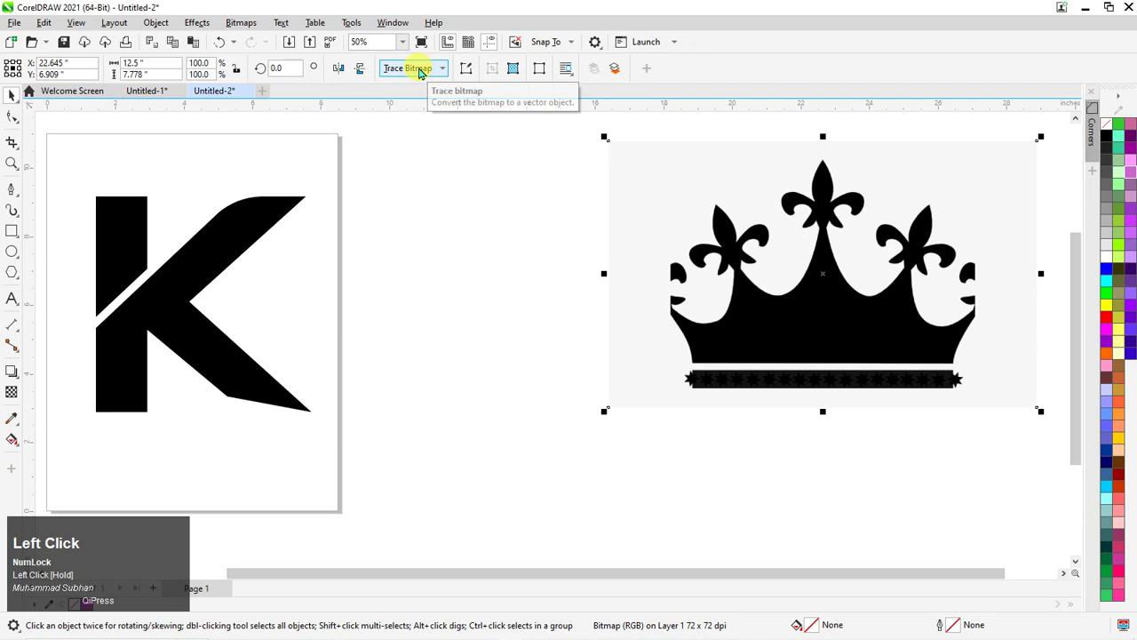
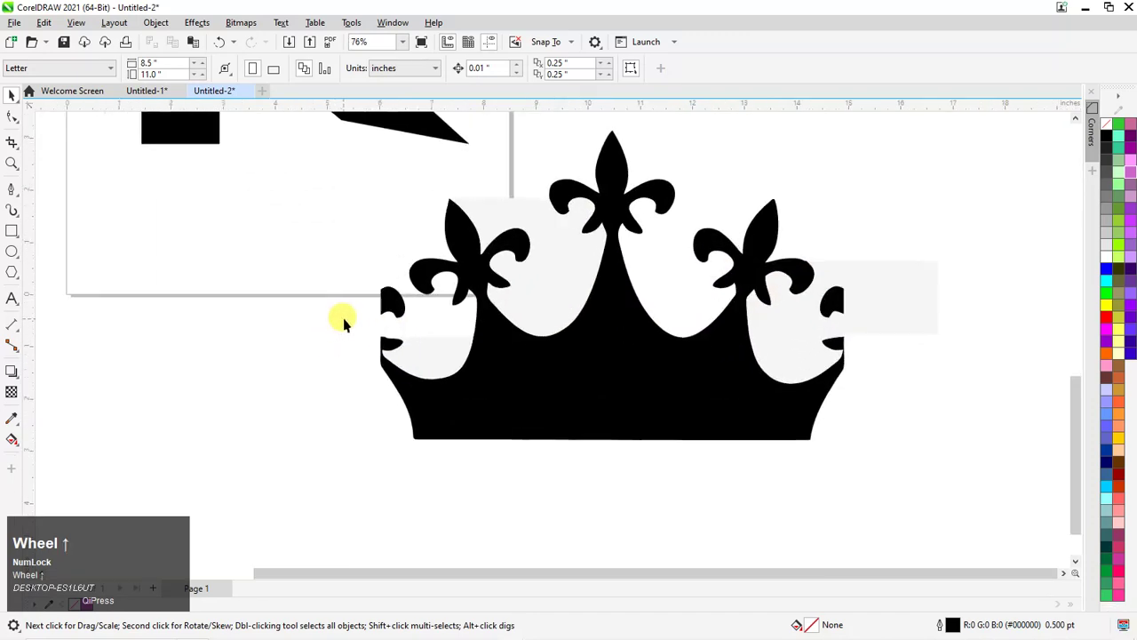
Trace the crown bitmap into black vector shapes, checking against the source image
key("alt+Tab")
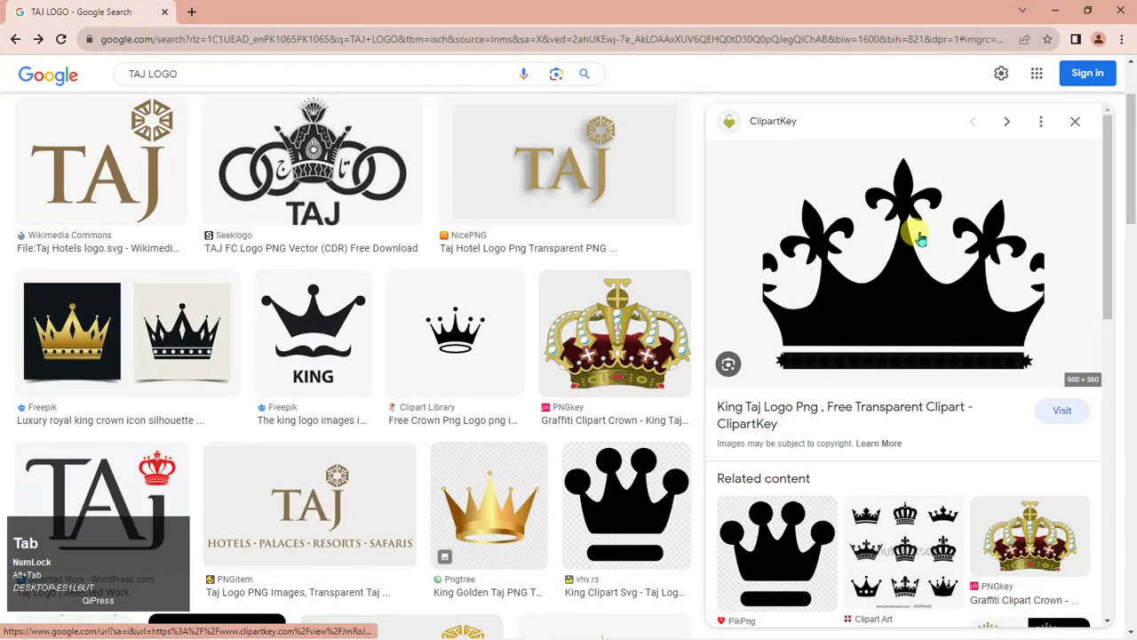
key("alt+Tab")
scroll("down", 3)
Delete the leftover grey background shapes from the traced crown
scroll("up", 3)
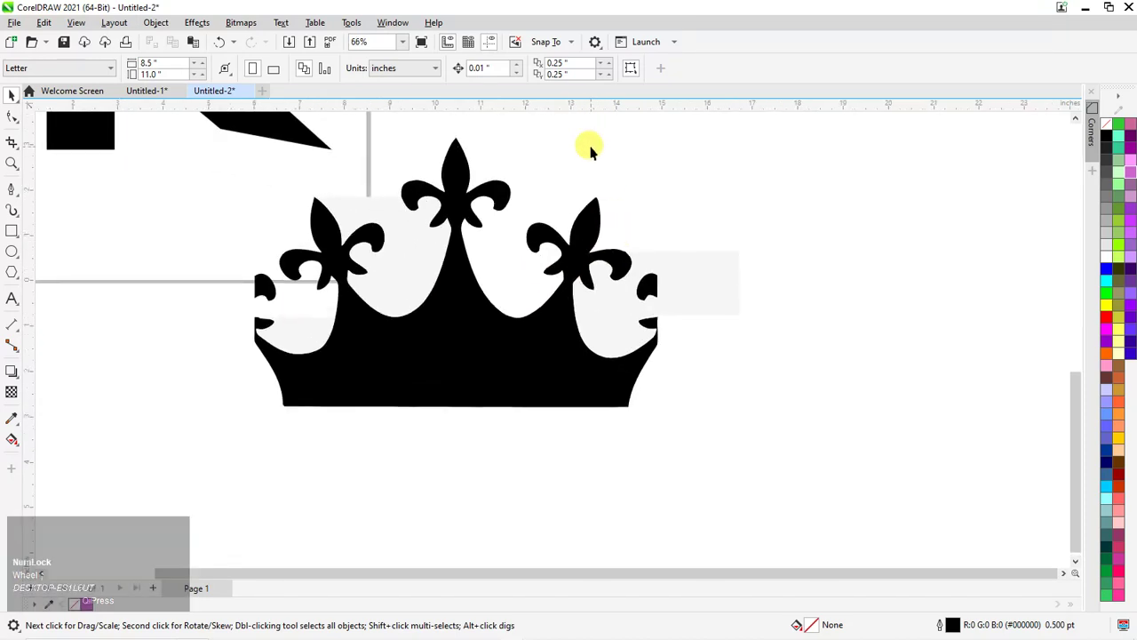
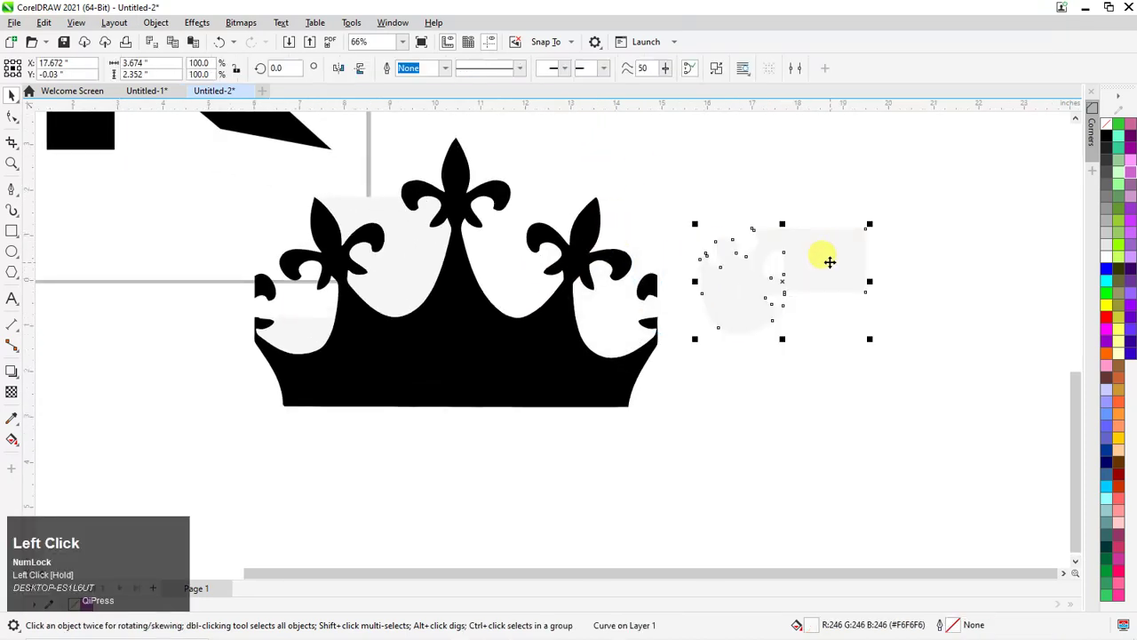
key("Delete")
scroll("down", 3)
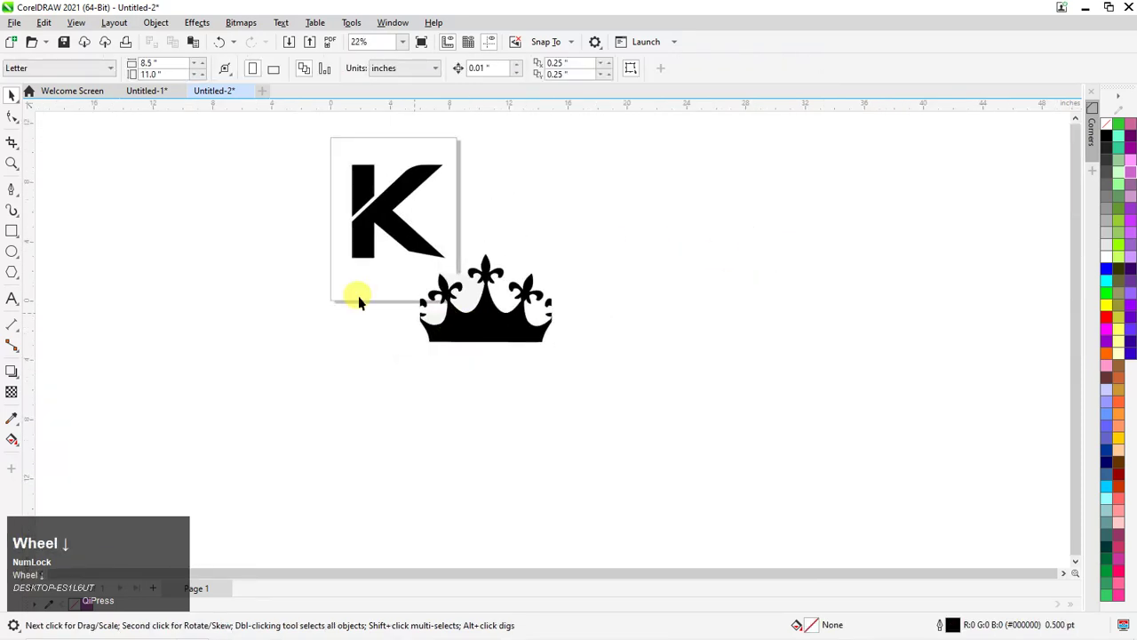
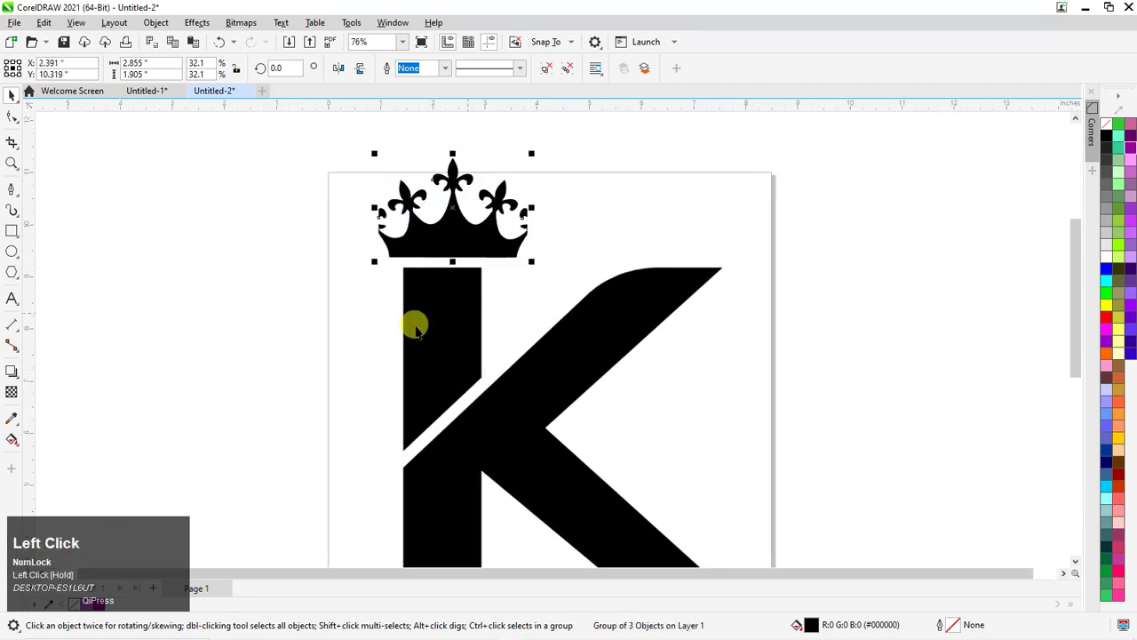
scroll("up", 3)
scroll("down", 3)
scroll("up", 3)
Place the shrunk crown above the K's stem and zoom to view the crowned logo
left_click(652, 430)
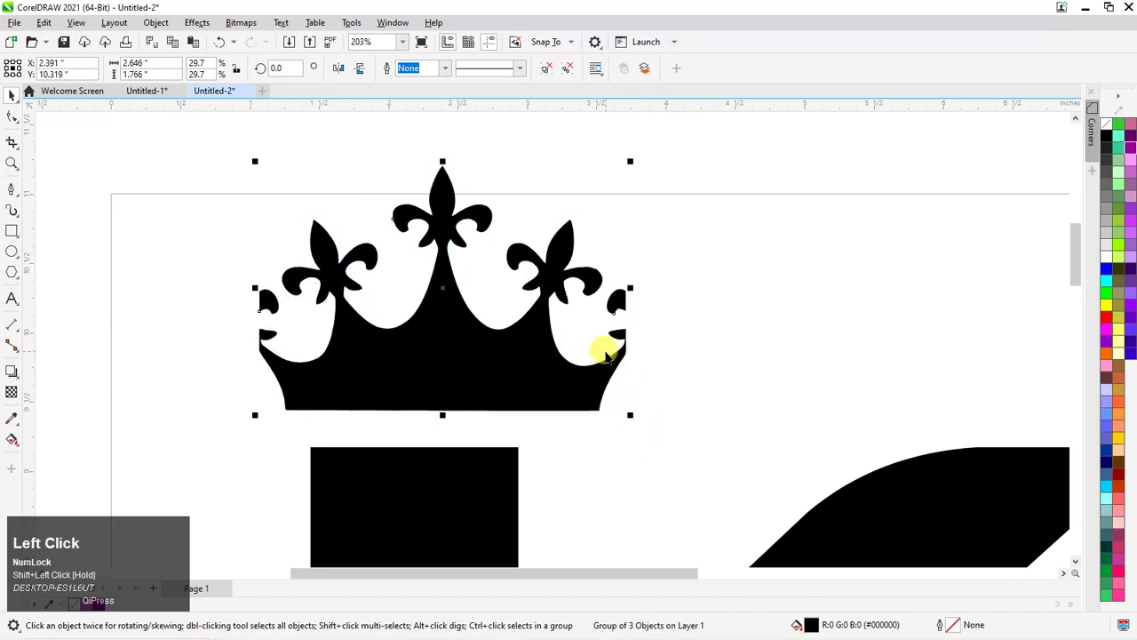
key("Num_Lock")
scroll("down", 3)
left_click(790, 203)
scroll("up", 3)
key("F4")
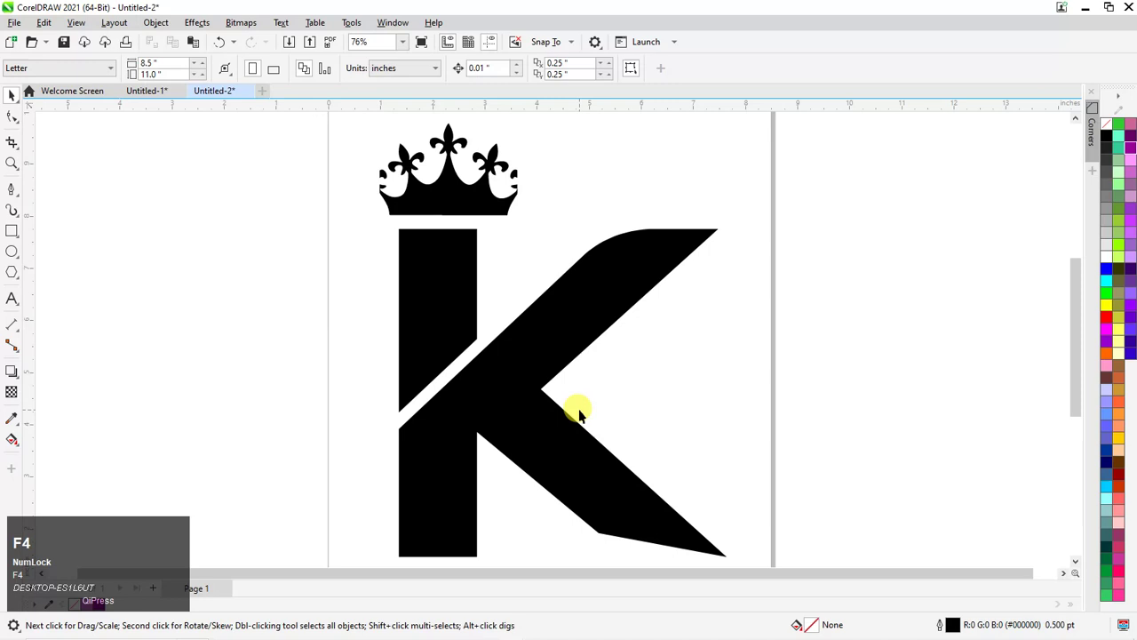